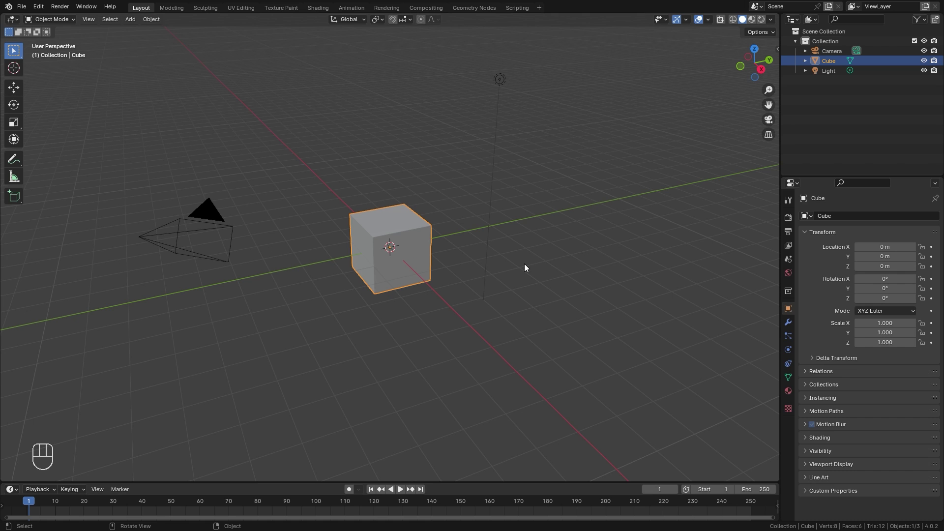
# Orbit around the default cube, try scaling it and undo so it keeps its unit size
pyautogui.moveTo(423, 182); pyautogui.dragTo(460, 177)
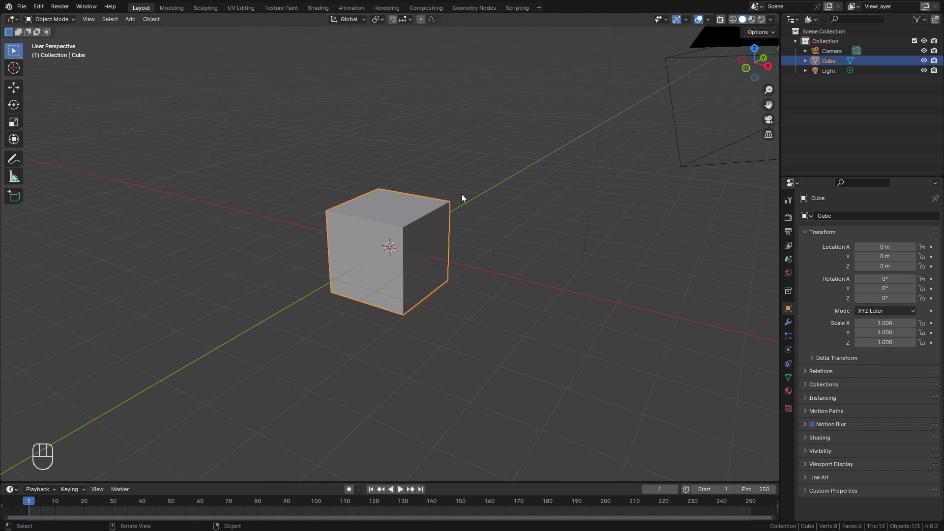
pyautogui.moveTo(471, 185); pyautogui.dragTo(486, 196)
pyautogui.moveTo(465, 195); pyautogui.dragTo(493, 228)
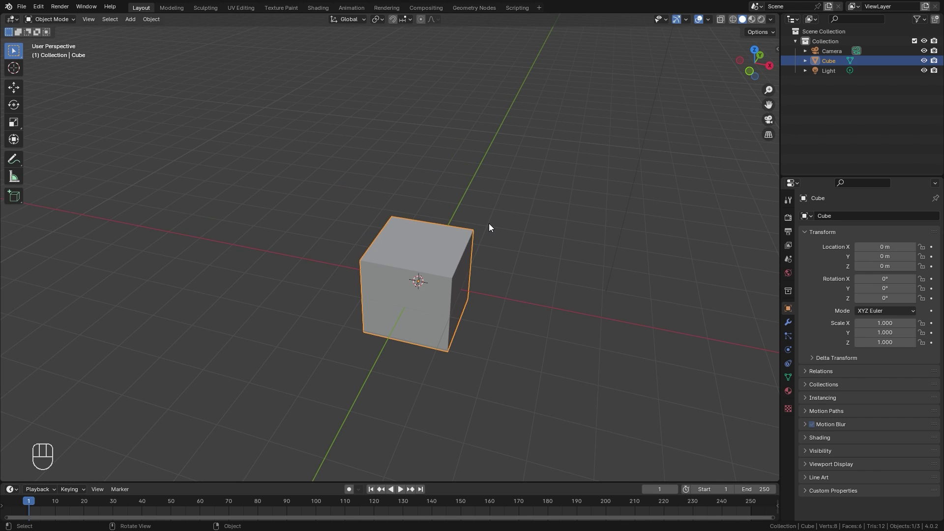
pyautogui.press('s')
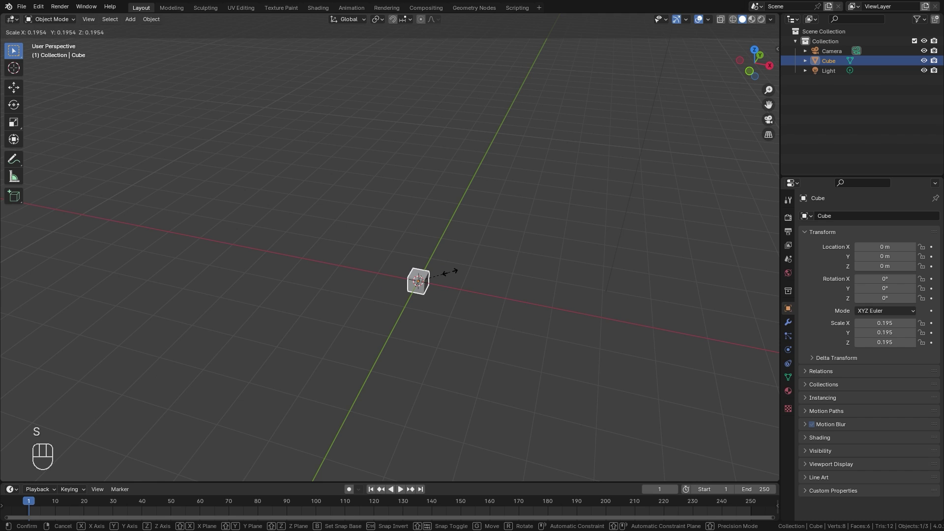
pyautogui.moveTo(431, 277); pyautogui.dragTo(408, 281)
pyautogui.press('ctrl+z')
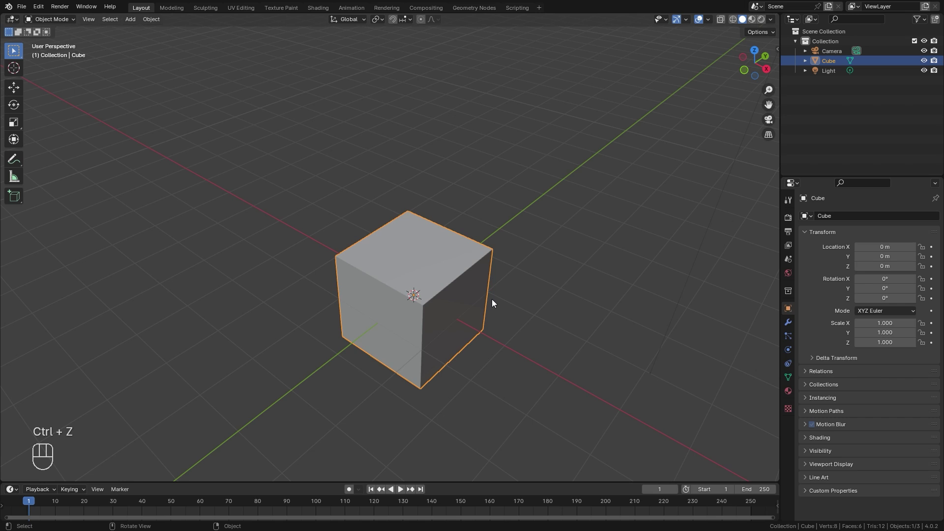
# Show the Item sidebar, size the cube to 9 × 5 × 5 m and lift it about 2.54 m onto the grid
pyautogui.press('n')
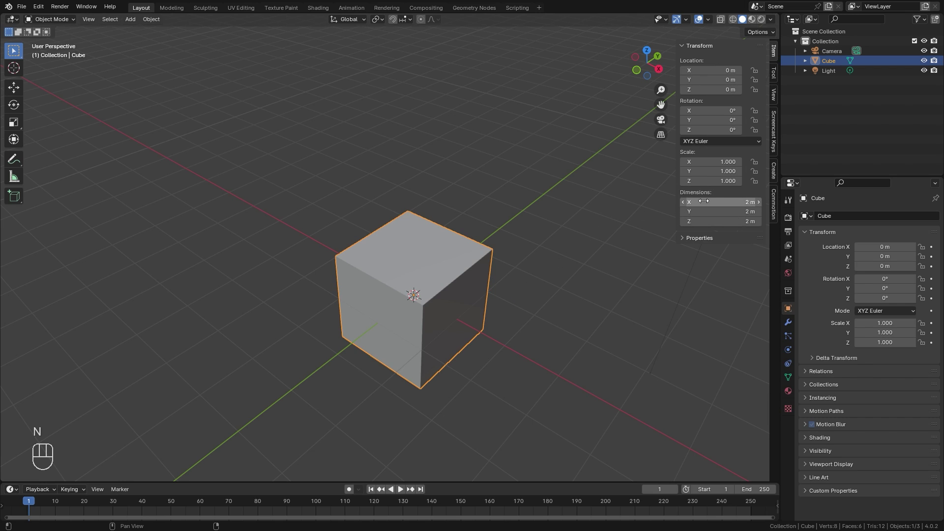
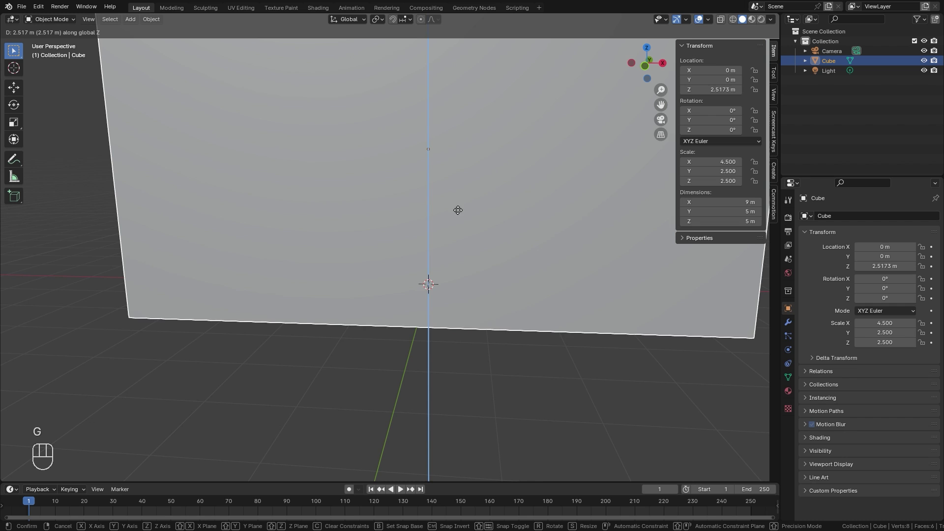
pyautogui.moveTo(436, 265); pyautogui.dragTo(445, 248)
pyautogui.press('g')
pyautogui.moveTo(440, 244); pyautogui.dragTo(438, 292)
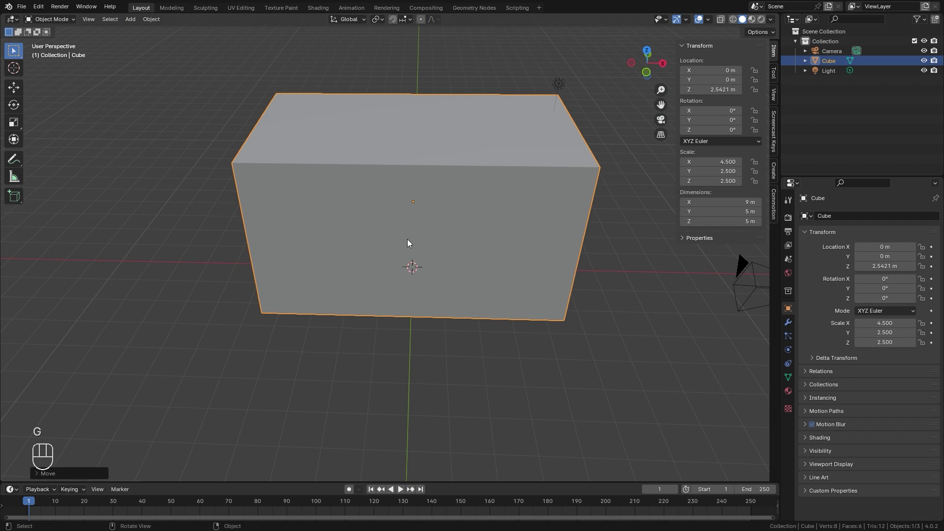
pyautogui.moveTo(452, 232); pyautogui.dragTo(451, 267)
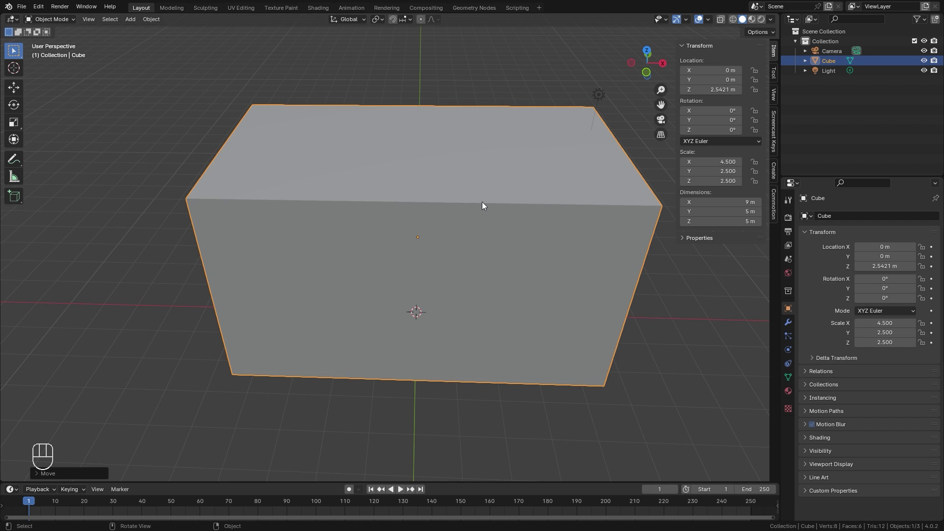
# Duplicate the box, shrink it slightly and narrow it along X into a 2 m-wide slab
pyautogui.press('shift+d')
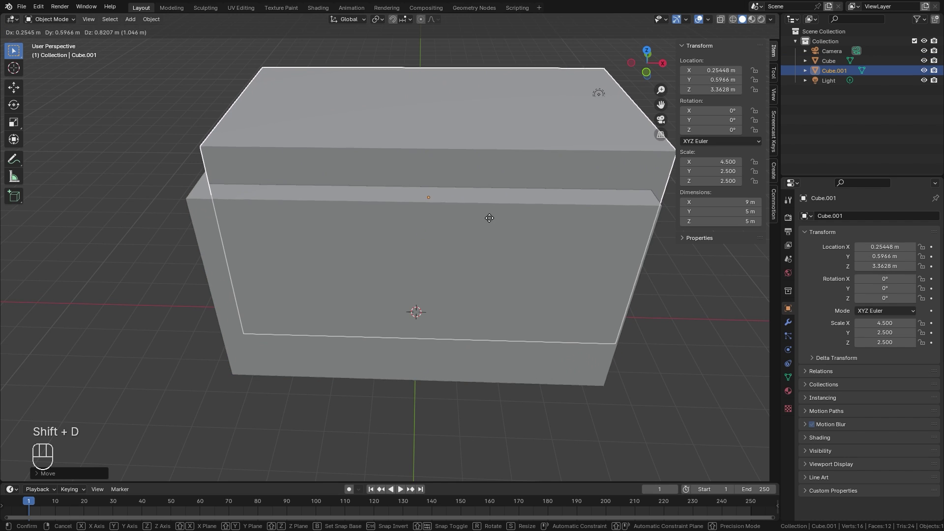
pyautogui.press('s')
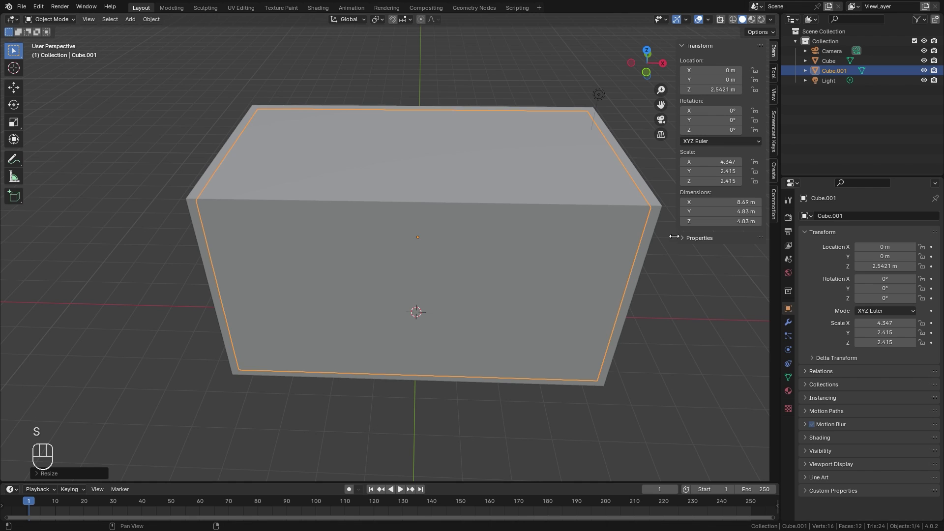
pyautogui.press('s')
pyautogui.press('x')
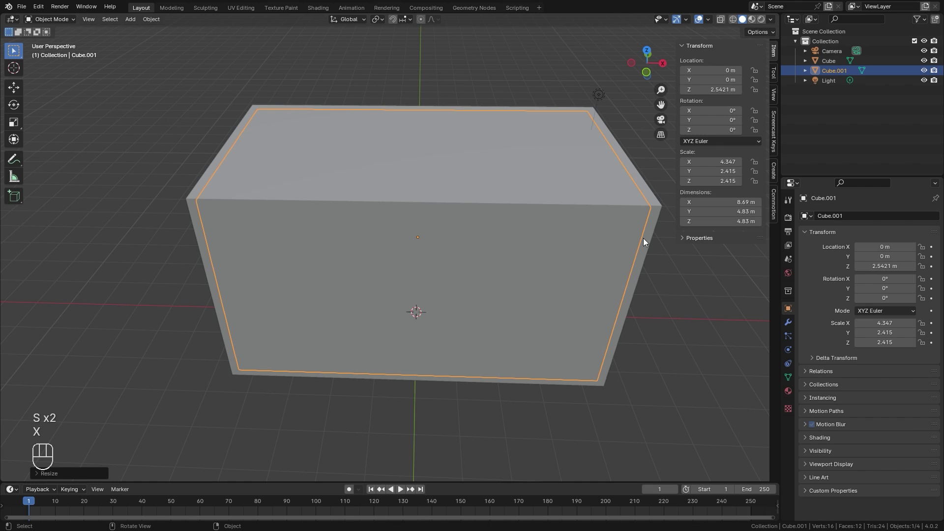
pyautogui.press('s')
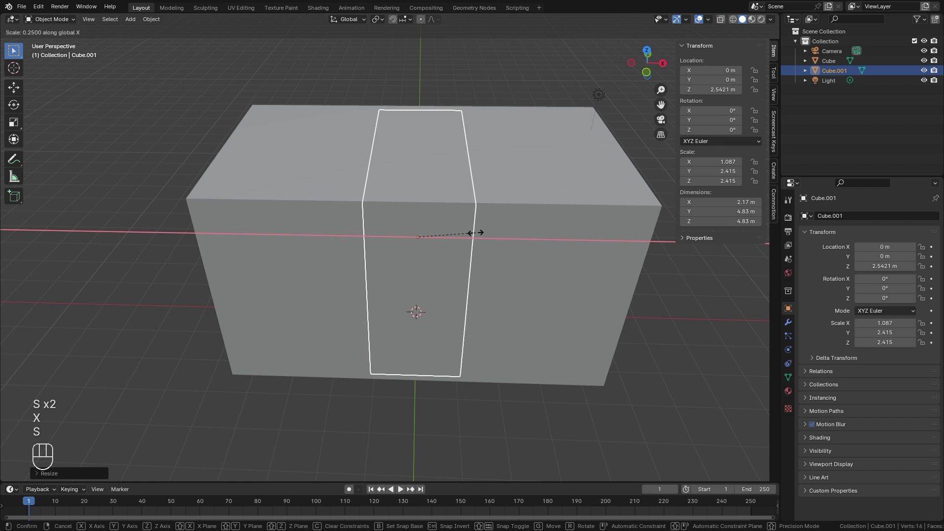
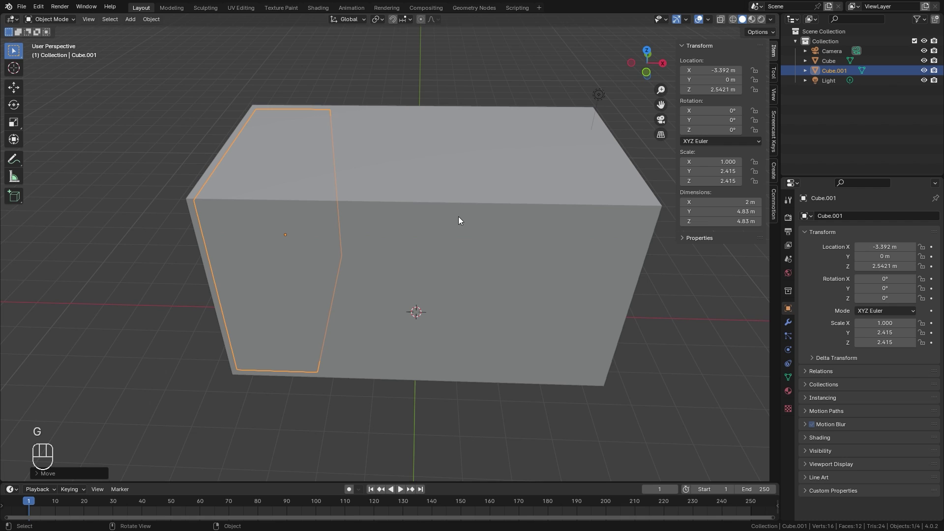
# Switch to wireframe display and move the slab about 3.39 m along X to the tank's left end
pyautogui.moveTo(360, 264); pyautogui.dragTo(368, 244)
pyautogui.press('z')
pyautogui.middleClick(333, 245)
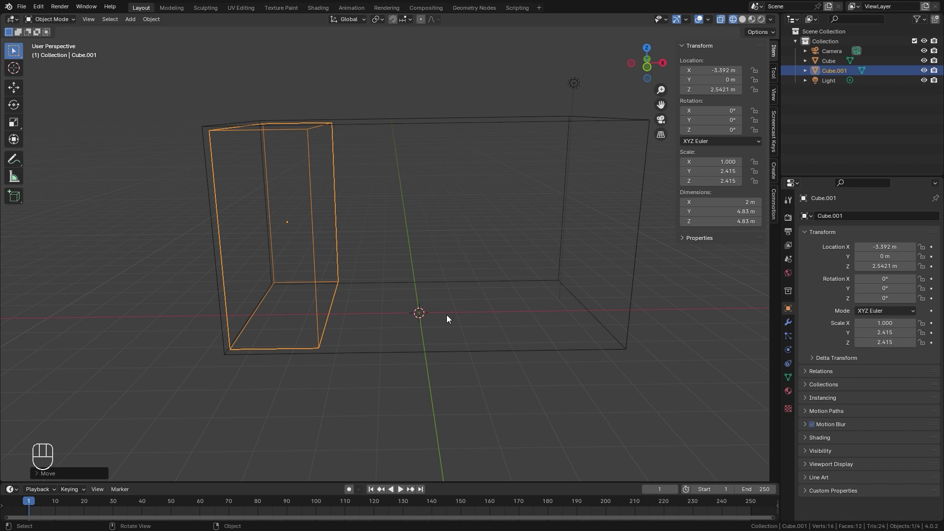
pyautogui.press('g')
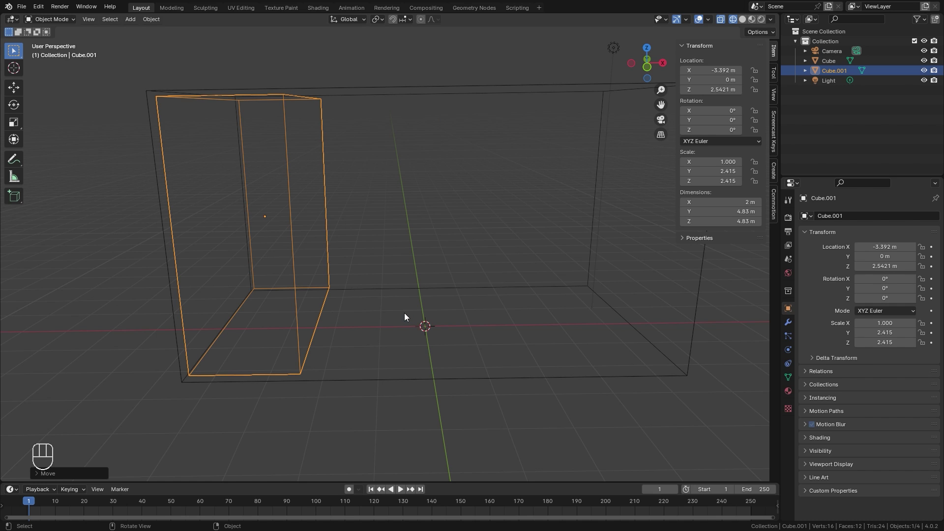
pyautogui.moveTo(406, 317); pyautogui.dragTo(396, 323)
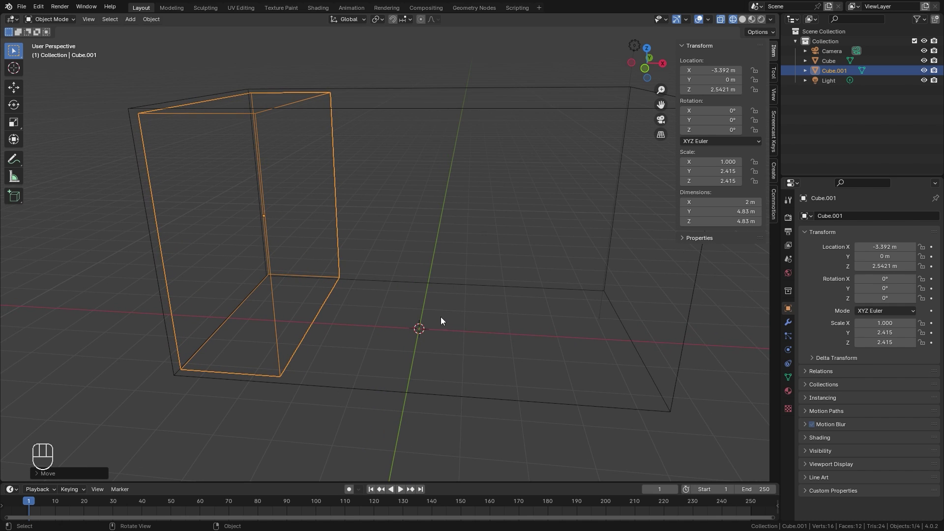
# Add a cylinder with more vertices, scale it to about 0.97 m wide and 3.99 m tall, standing on the floor
pyautogui.press('shift+a')
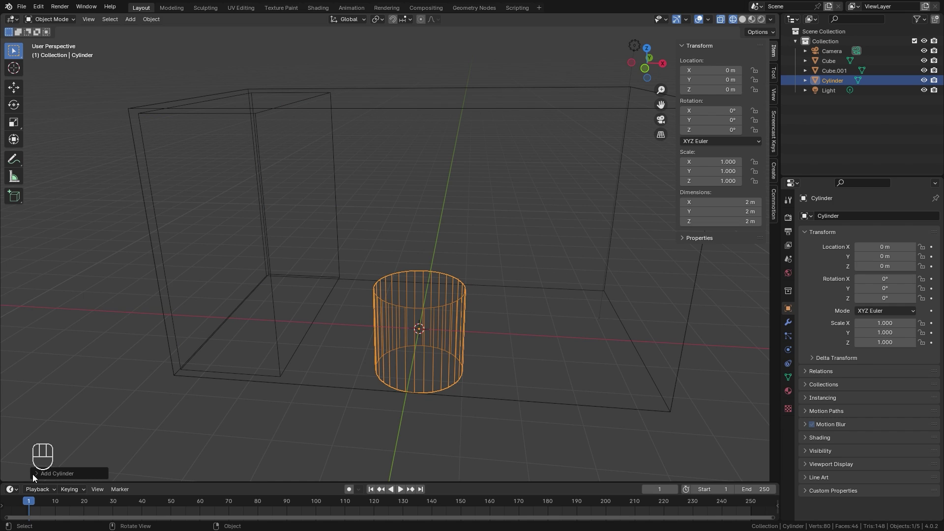
pyautogui.click(41, 476)
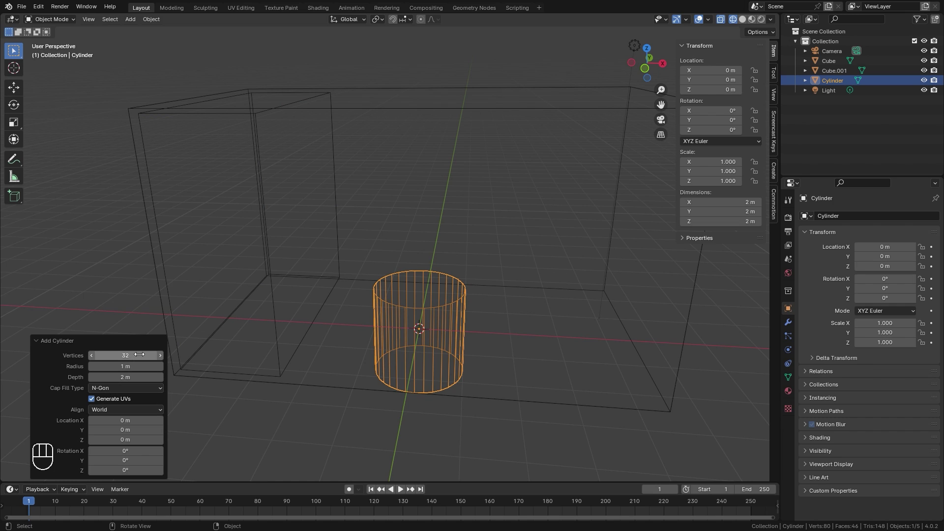
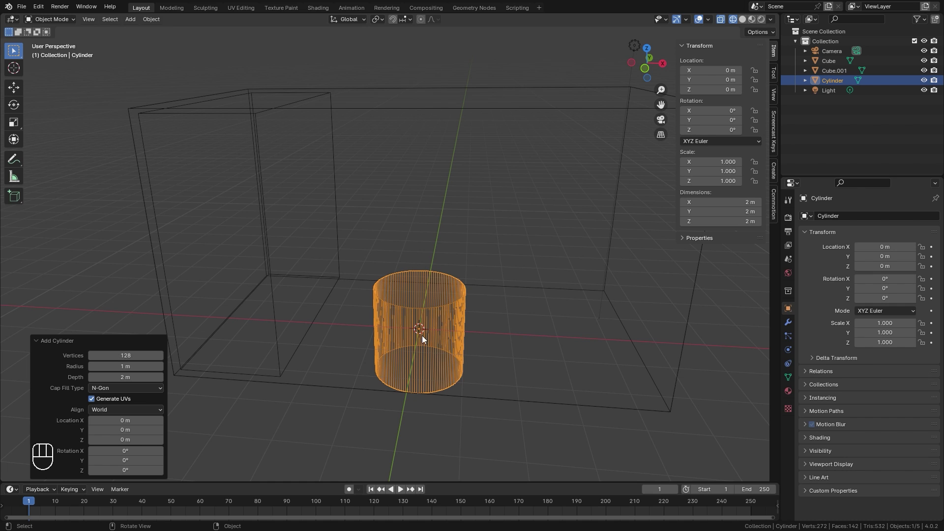
pyautogui.moveTo(447, 347); pyautogui.dragTo(426, 341)
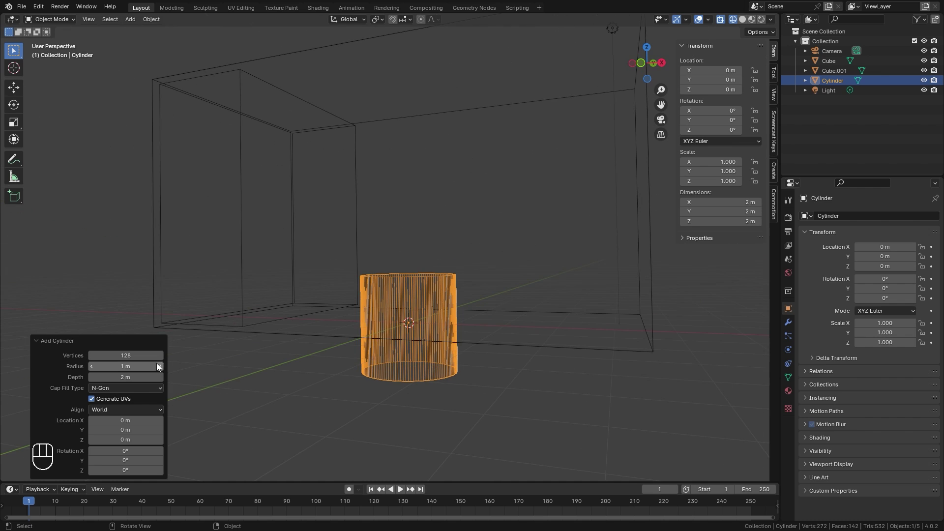
pyautogui.middleClick(552, 305)
pyautogui.press('s')
pyautogui.press('s')
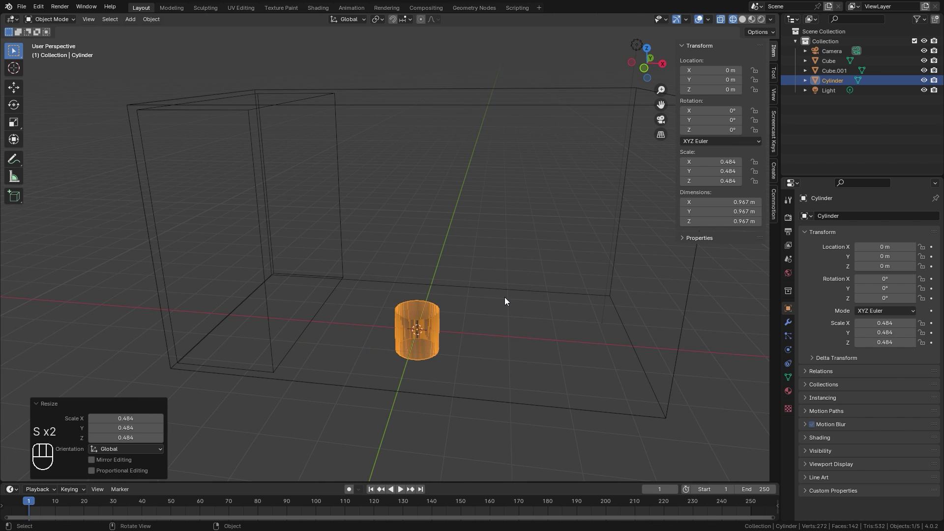
pyautogui.press('s')
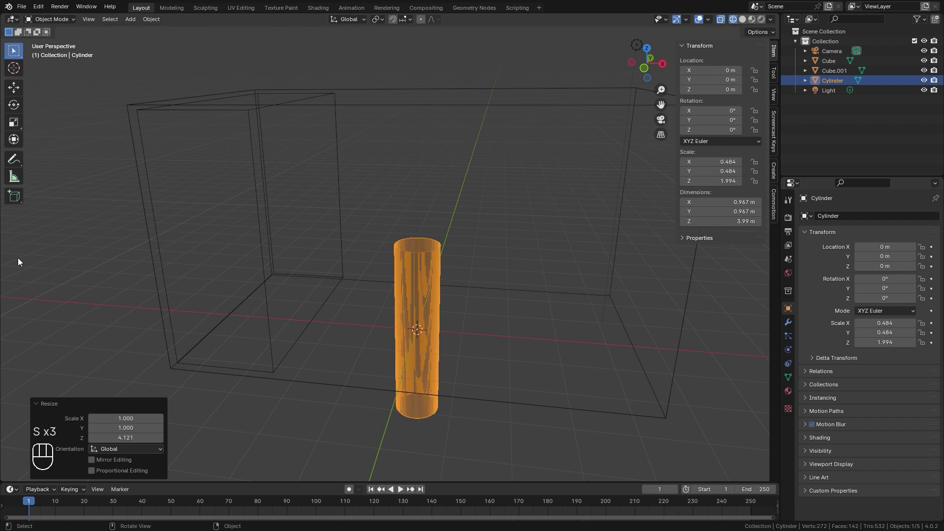
pyautogui.press('g')
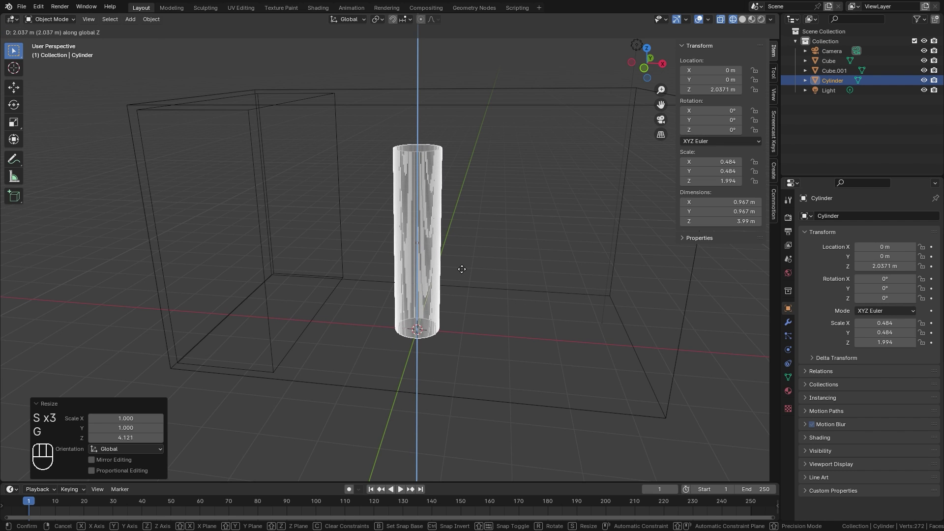
pyautogui.moveTo(446, 297); pyautogui.dragTo(460, 307)
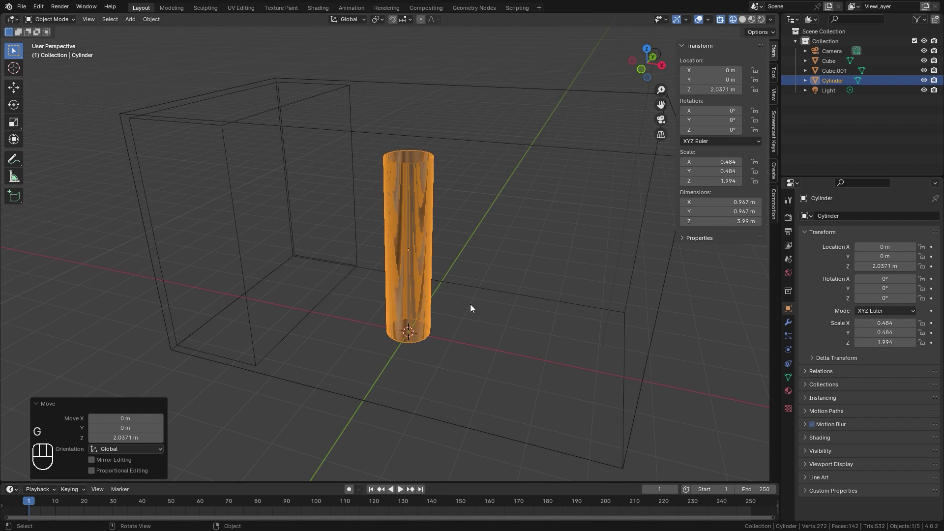
# From top view place the cylinder inside the tank and duplicate it twice at spread-out spots
pyautogui.press('KP_7')
pyautogui.press('g')
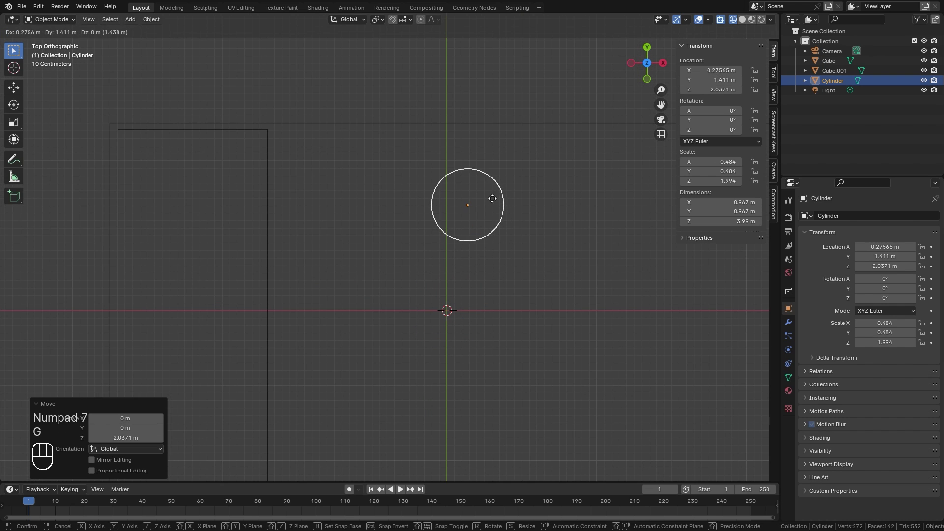
pyautogui.press('shift+d')
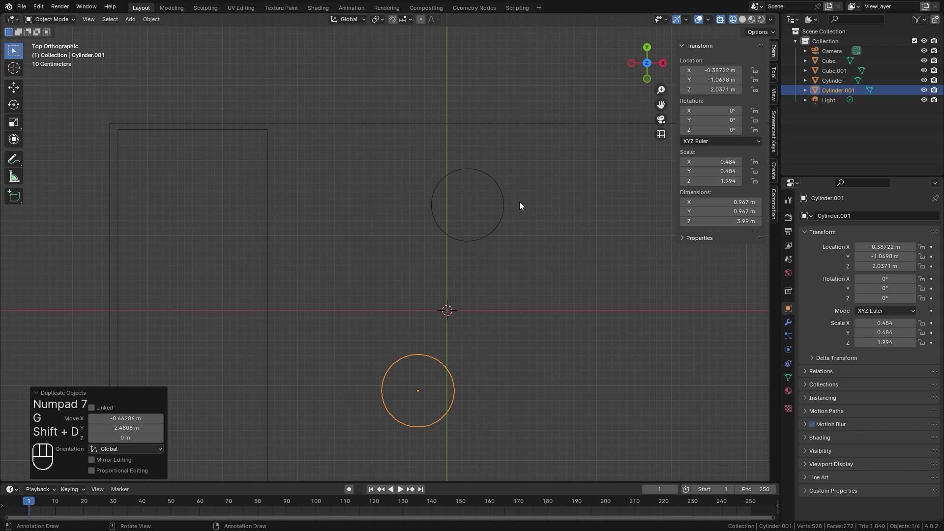
pyautogui.press('g')
pyautogui.moveTo(568, 220); pyautogui.dragTo(443, 137)
pyautogui.press('shift+d')
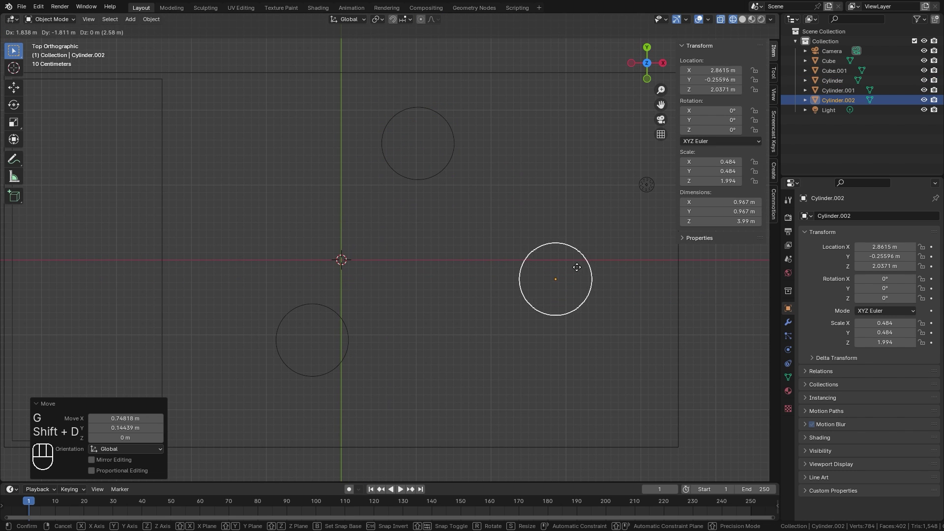
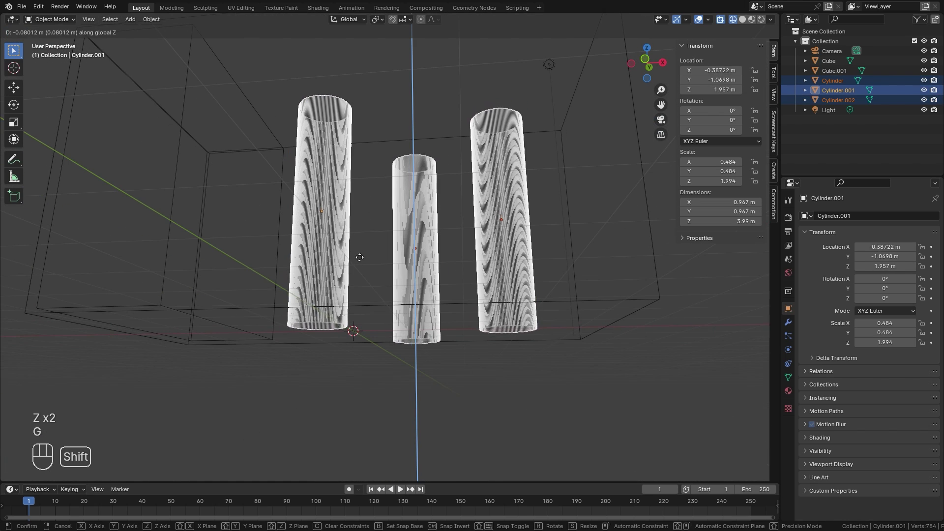
# Raise Cylinder.001 slightly along Z and switch to see-through display of the tank
pyautogui.press('z')
pyautogui.click(444, 306)
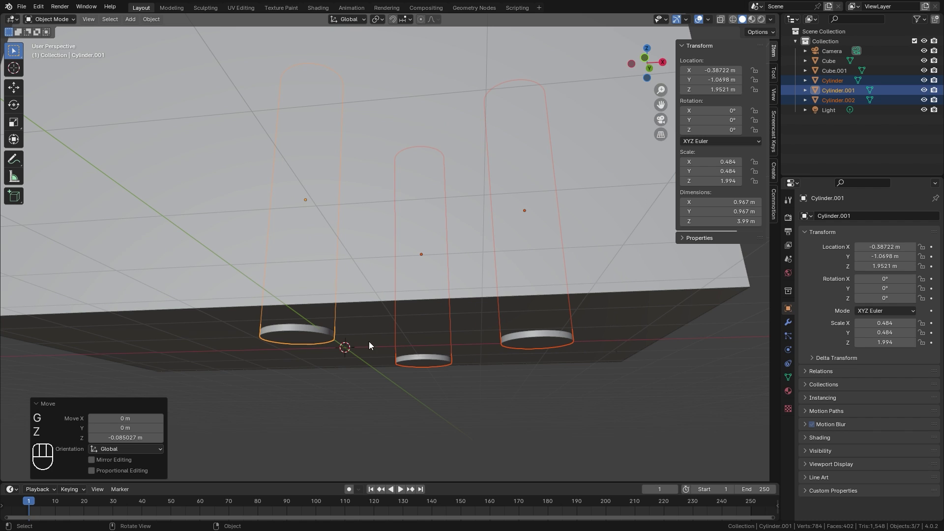
pyautogui.press('g')
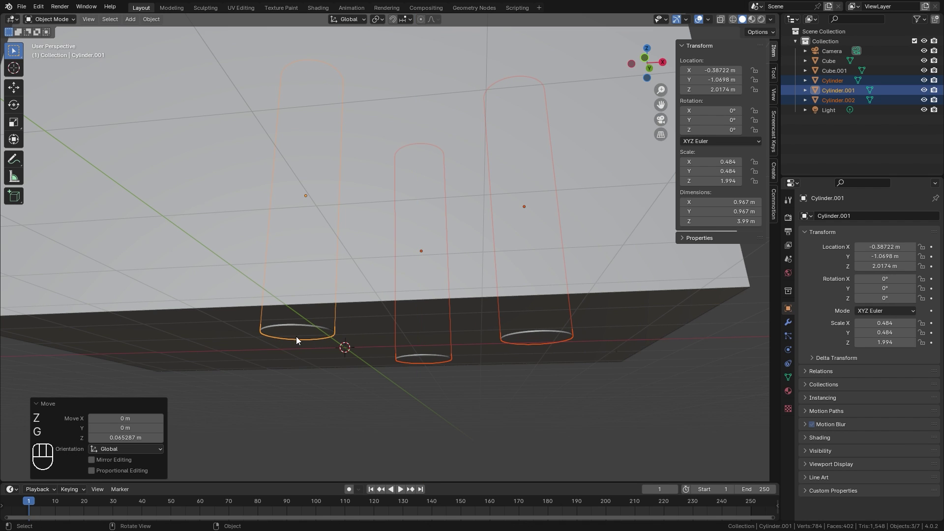
pyautogui.moveTo(458, 297); pyautogui.dragTo(491, 321)
pyautogui.press('z')
pyautogui.moveTo(403, 291); pyautogui.dragTo(416, 302)
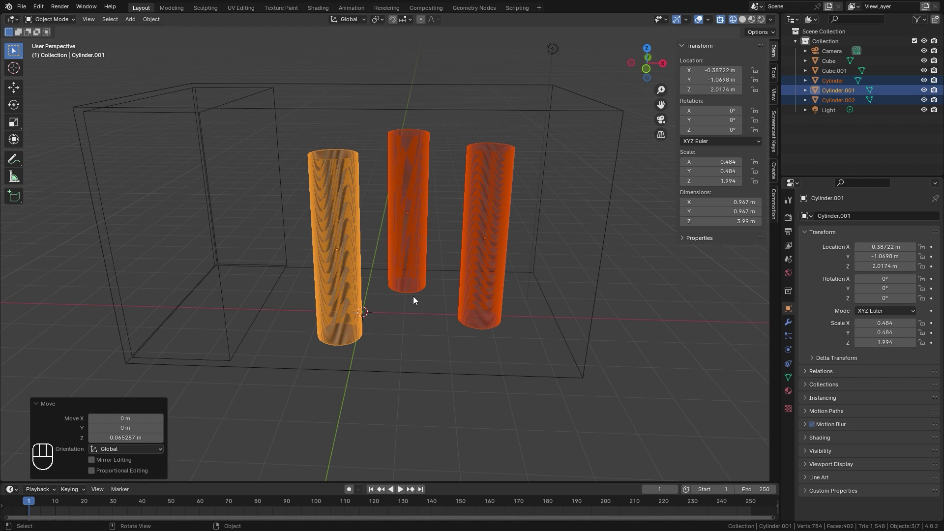
pyautogui.moveTo(430, 249); pyautogui.dragTo(454, 276)
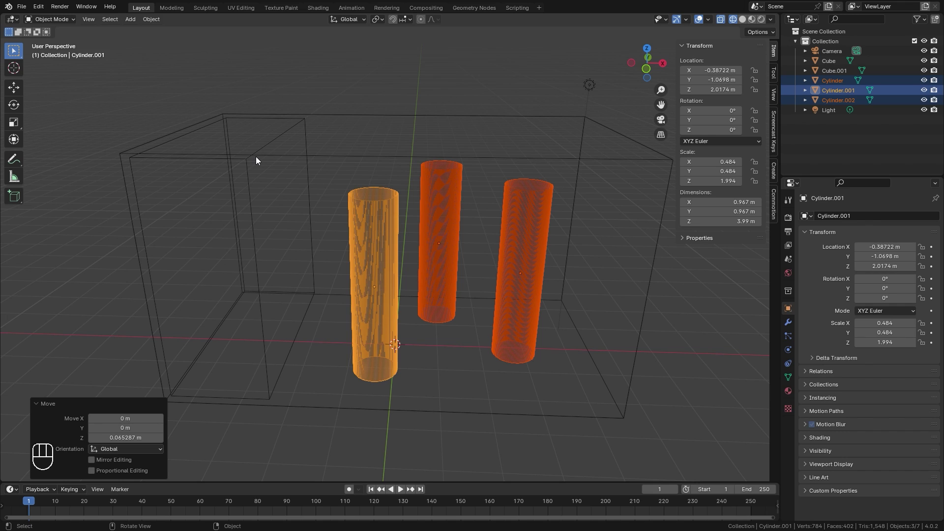
# Select all boxes and cylinders, apply their scale (Ctrl+A) so it reads 1, and hide the sidebar
pyautogui.moveTo(99, 227); pyautogui.dragTo(697, 289)
pyautogui.middleClick(698, 289)
pyautogui.press('ctrl+a')
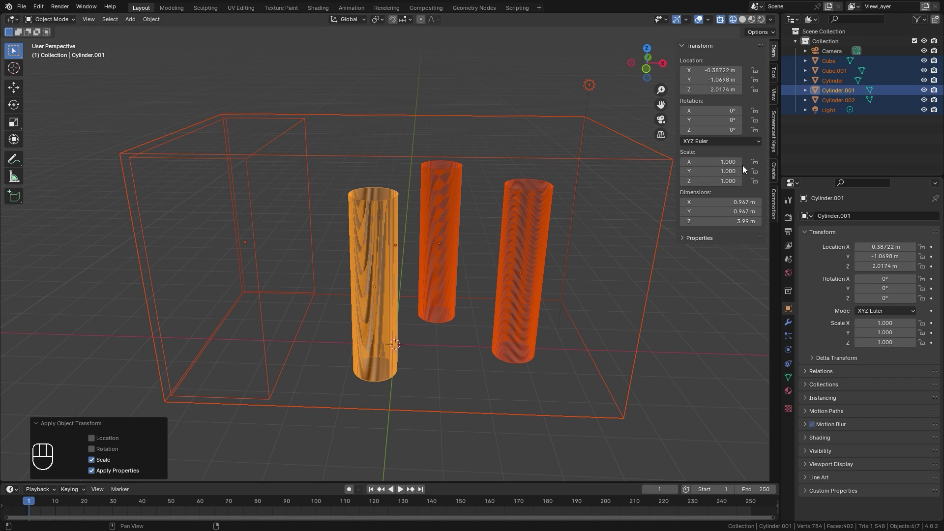
pyautogui.press('n')
pyautogui.middleClick(580, 273)
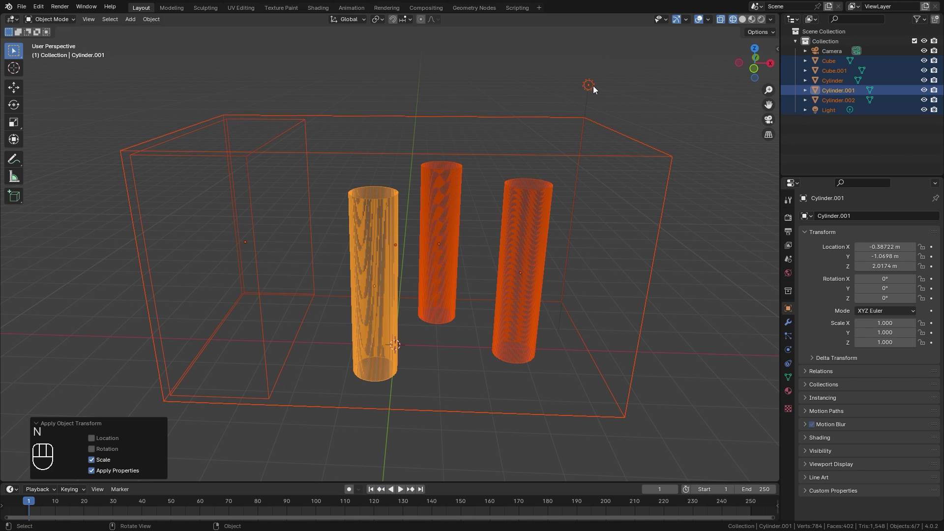
# Give the large box Fluid physics of type Domain with Domain Type Liquid
pyautogui.press('x')
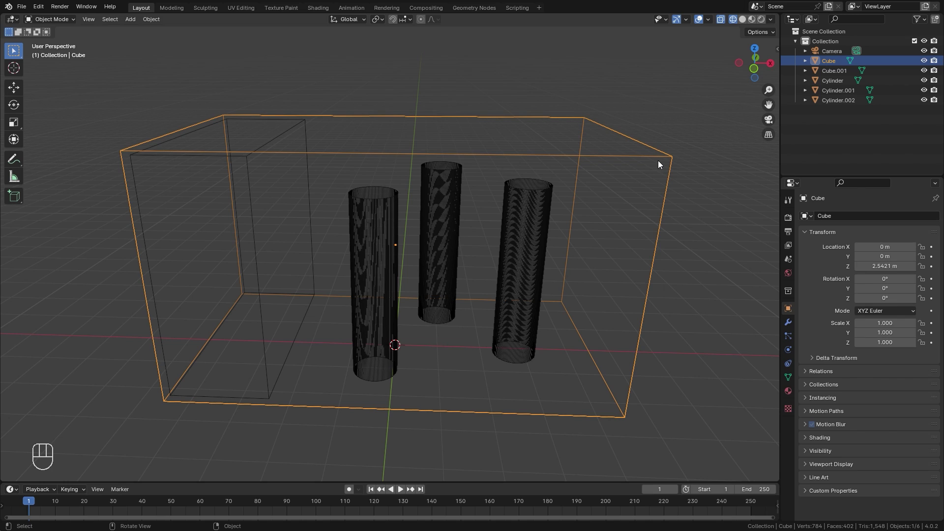
pyautogui.click(793, 355)
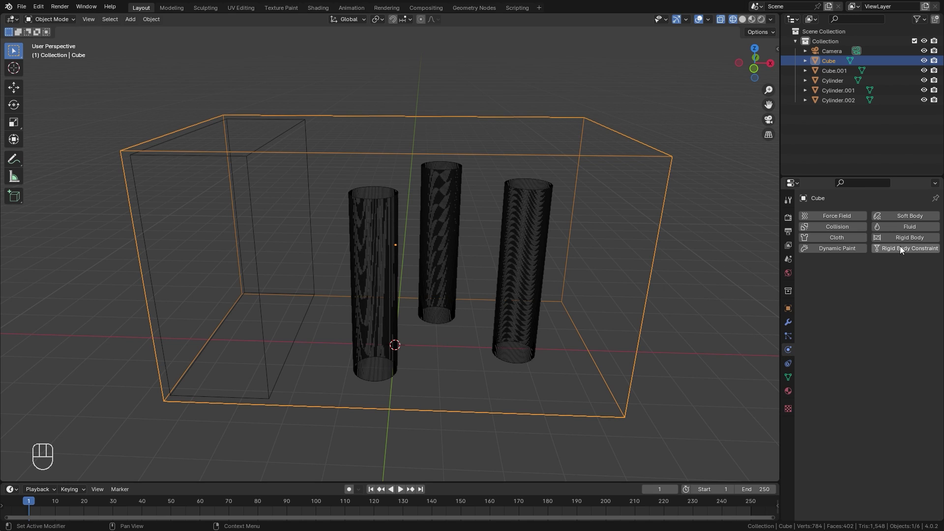
pyautogui.click(912, 231)
pyautogui.moveTo(874, 285); pyautogui.dragTo(872, 304)
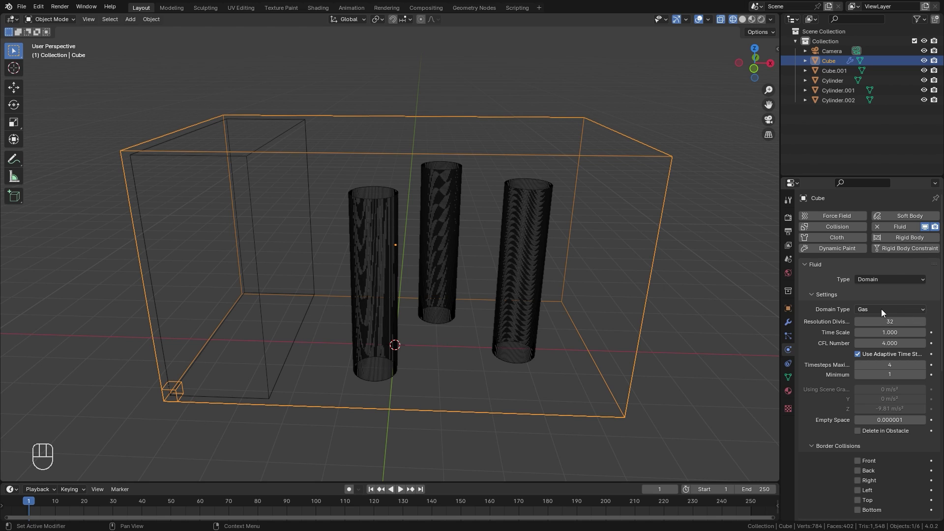
pyautogui.moveTo(886, 313); pyautogui.dragTo(874, 335)
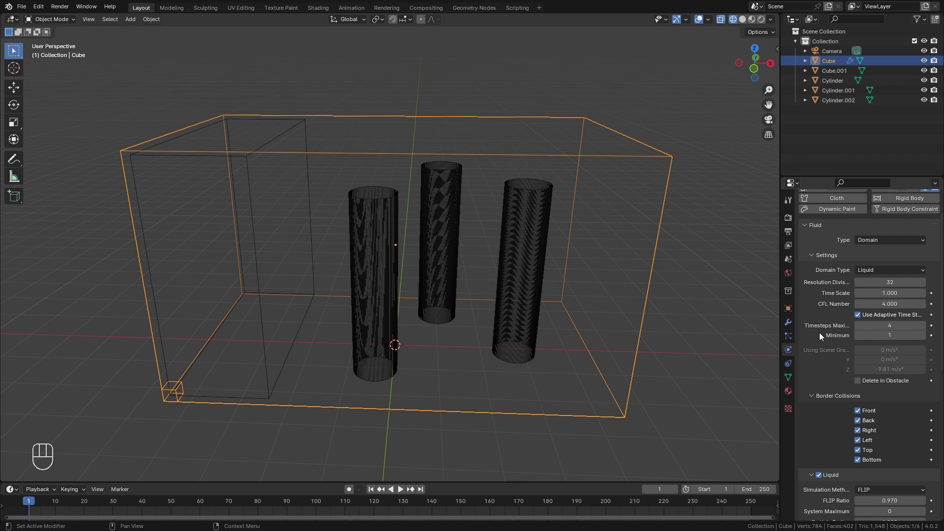
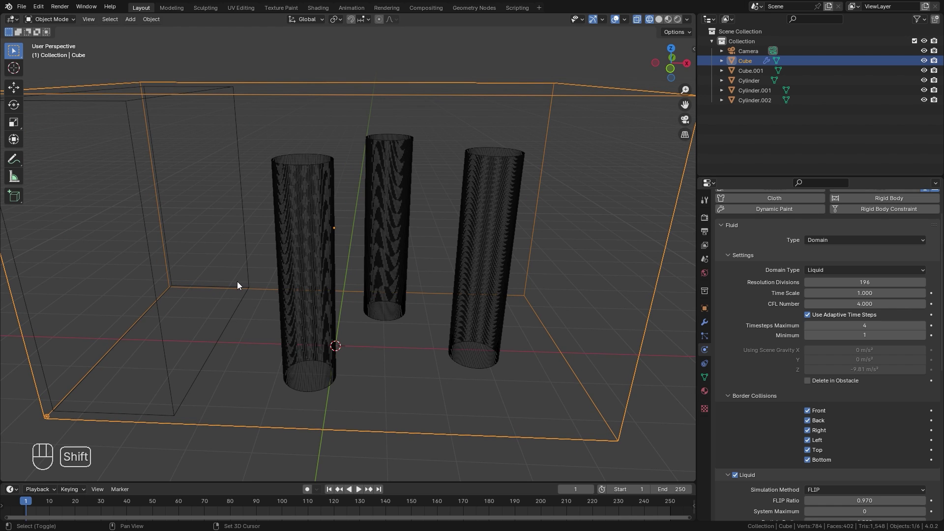
# Zoom in on the domain corner to inspect its single grid cell preview
pyautogui.moveTo(243, 282); pyautogui.dragTo(519, 144)
pyautogui.moveTo(426, 258); pyautogui.dragTo(467, 175)
pyautogui.moveTo(535, 162); pyautogui.dragTo(385, 184)
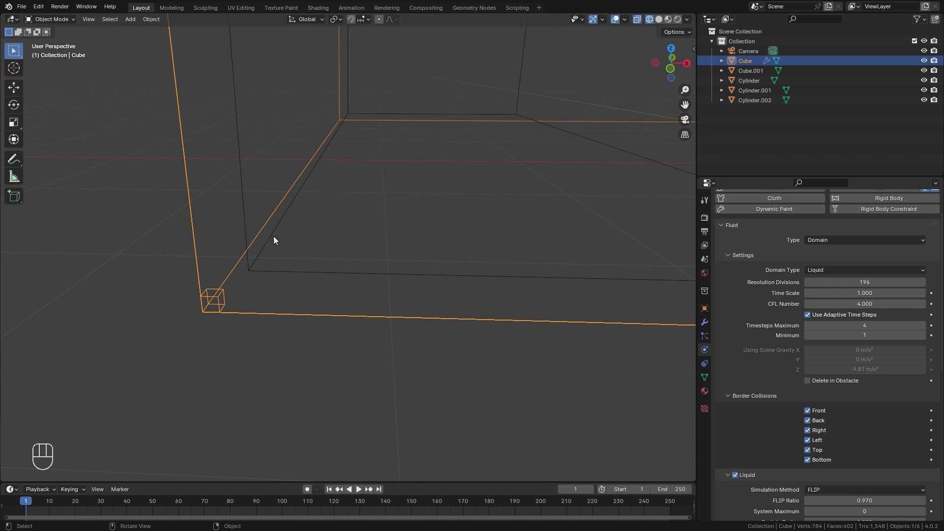
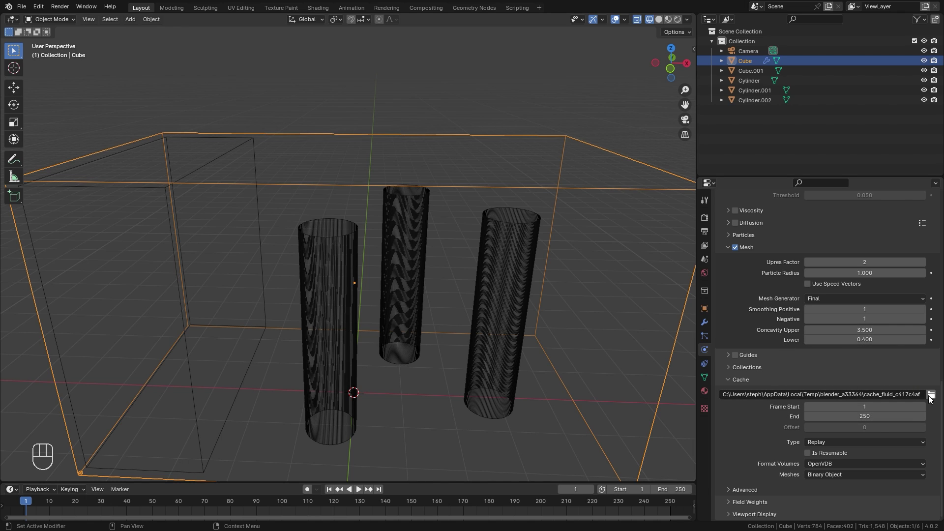
# Browse the liquid cache folder and accept it, keeping the temporary cache location
pyautogui.click(936, 398)
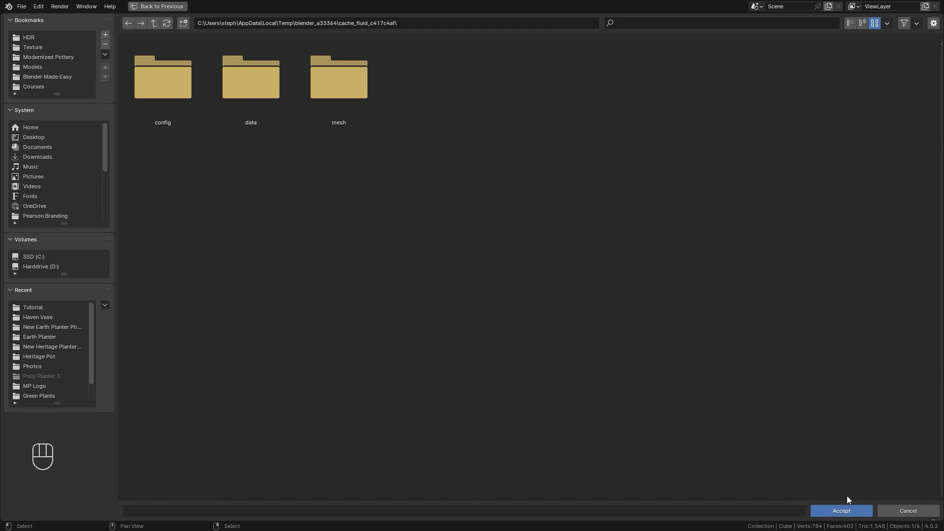
pyautogui.click(911, 518)
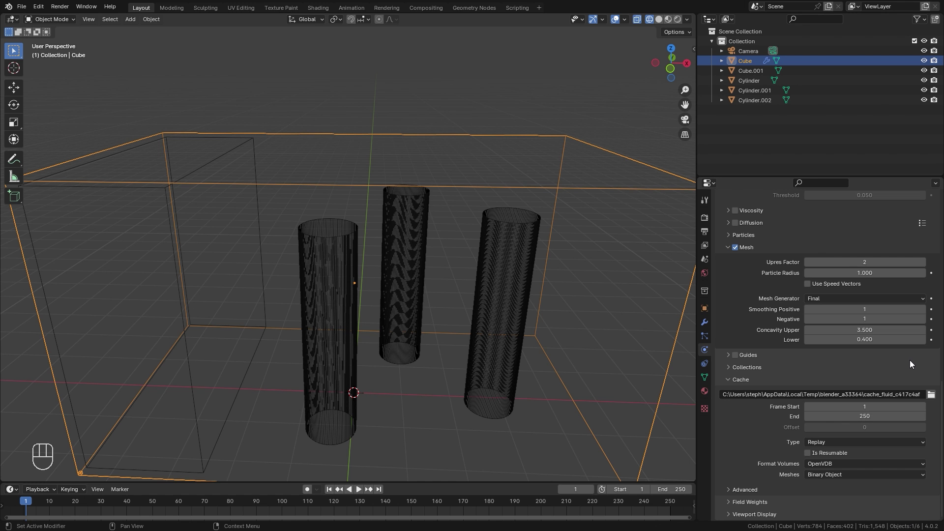
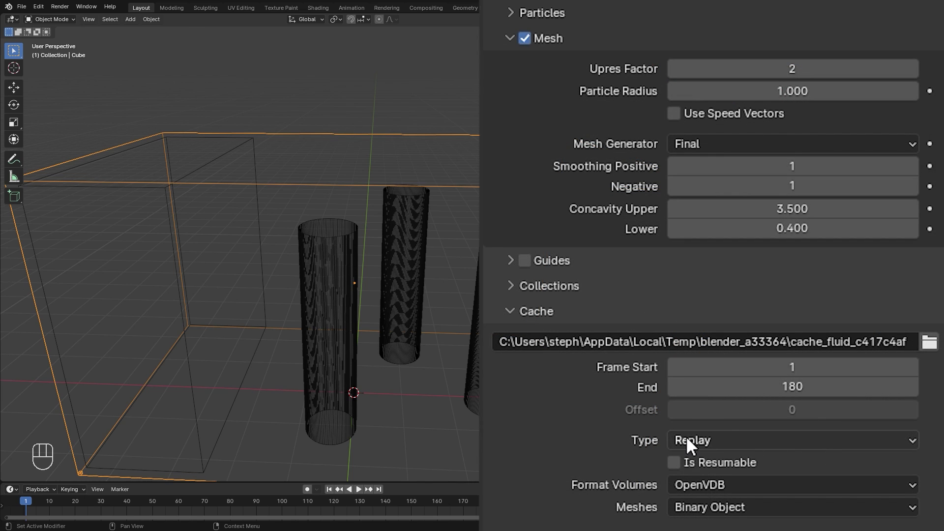
# Set cache End to frame 180, Time Scale 0.85, Cache Type Modular, and enable Is Resumable
pyautogui.moveTo(692, 447); pyautogui.dragTo(807, 350)
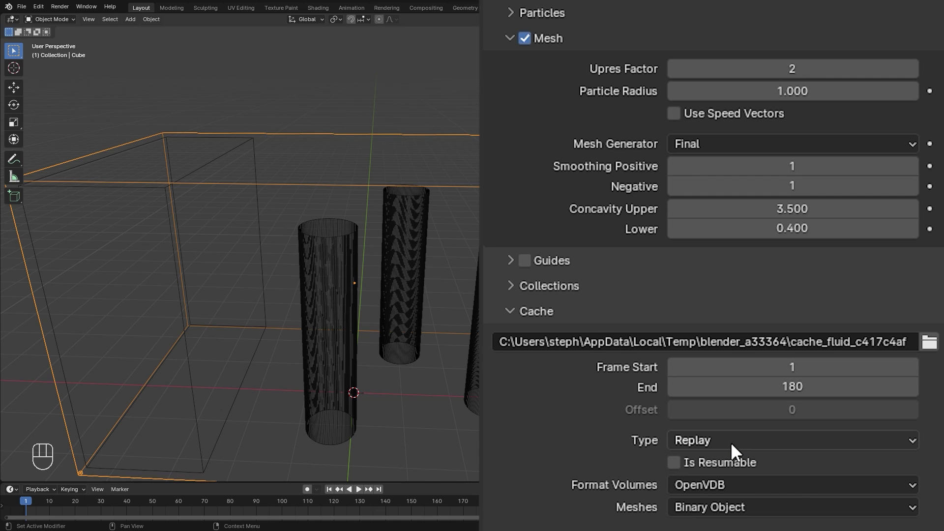
pyautogui.moveTo(737, 453); pyautogui.dragTo(675, 410)
pyautogui.moveTo(709, 453); pyautogui.dragTo(775, 451)
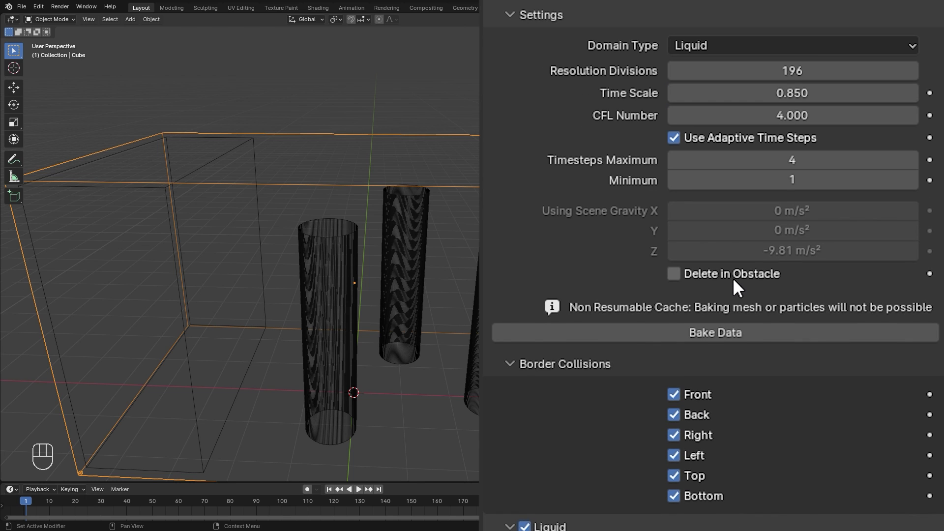
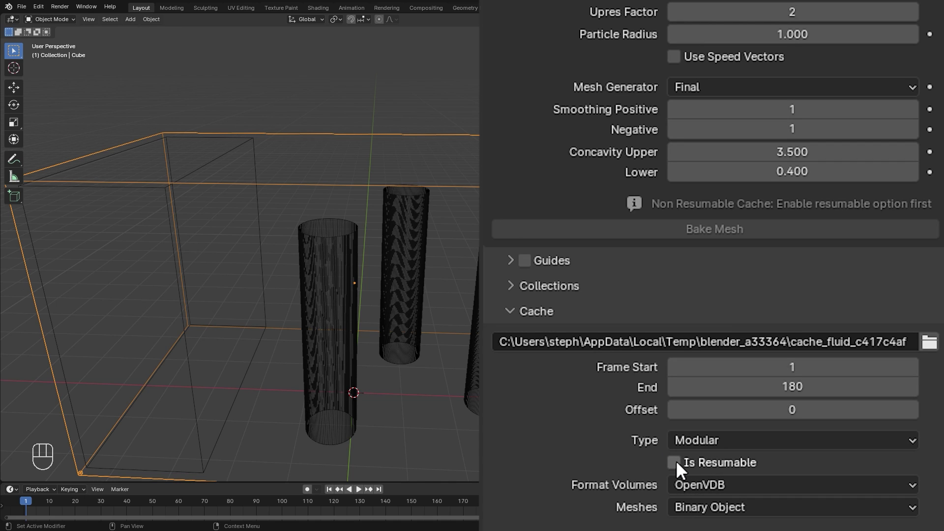
pyautogui.click(682, 472)
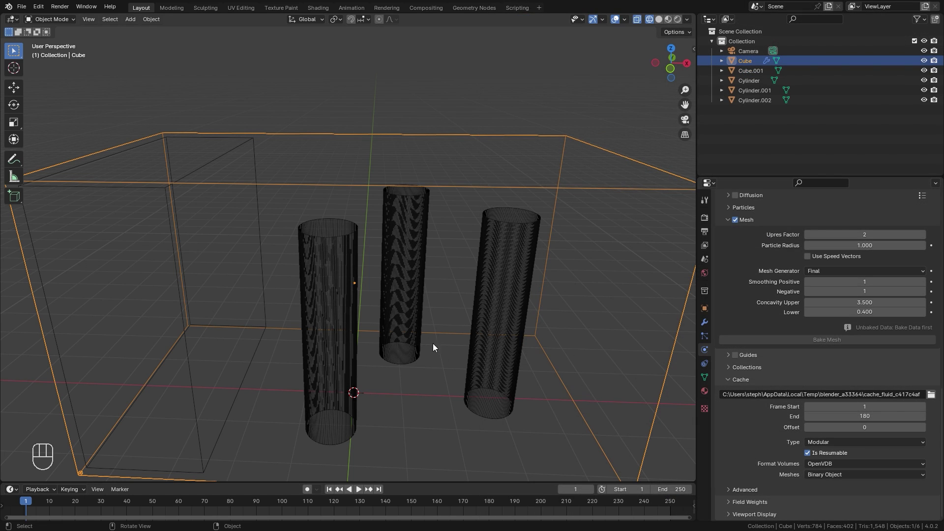
# Give Cube.001 Fluid physics as a Liquid Flow source, trying Inflow then settling on Geometry behavior
pyautogui.click(224, 159)
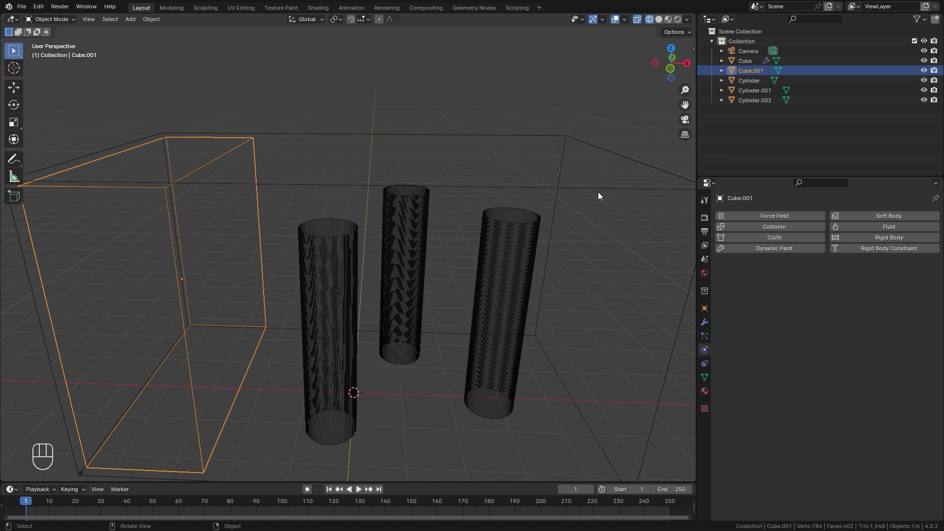
pyautogui.click(888, 231)
pyautogui.moveTo(838, 280); pyautogui.dragTo(819, 317)
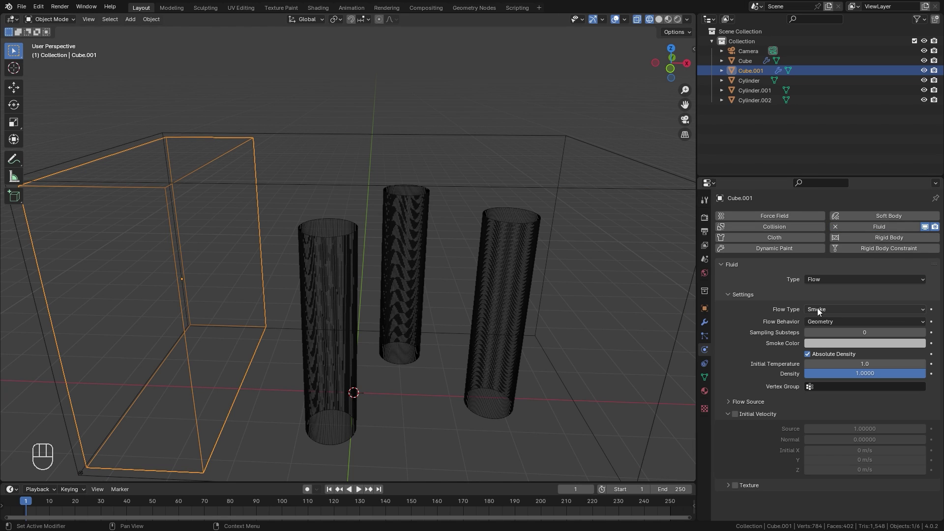
pyautogui.moveTo(849, 313); pyautogui.dragTo(819, 355)
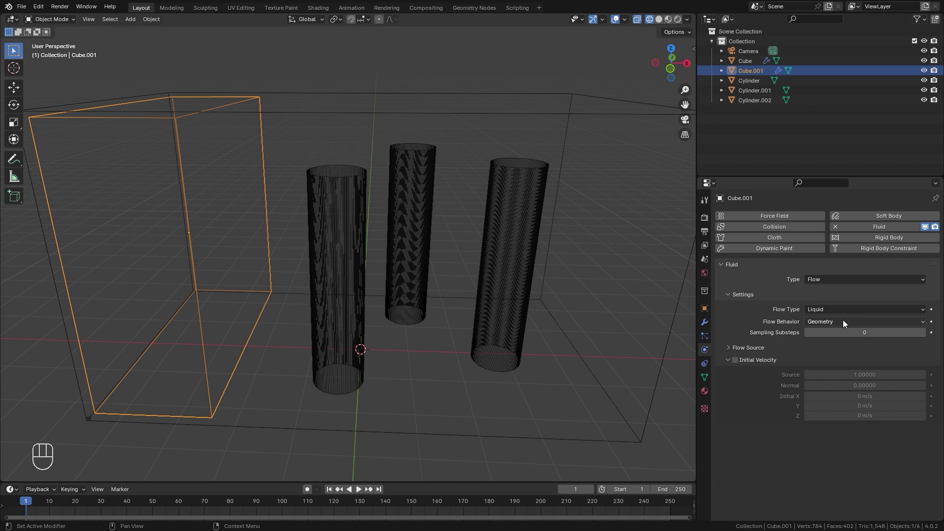
pyautogui.moveTo(848, 324); pyautogui.dragTo(827, 358)
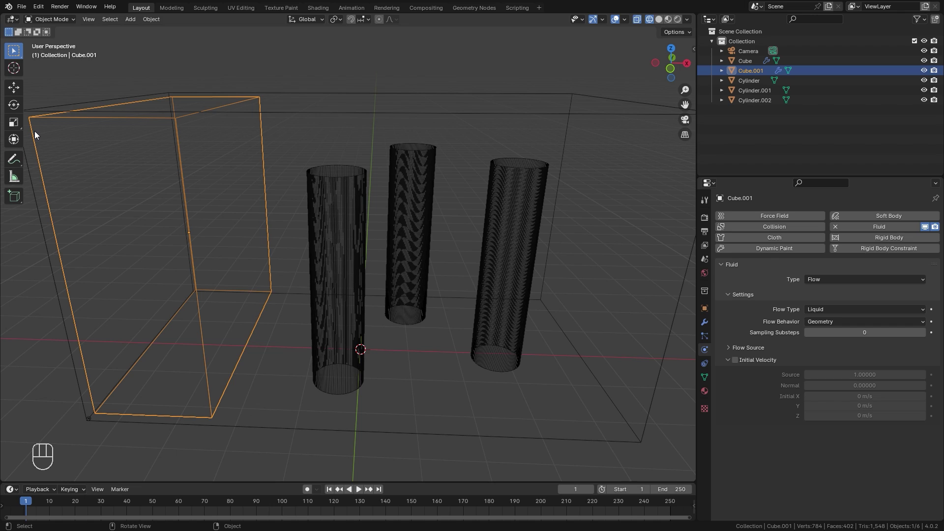
pyautogui.moveTo(824, 336); pyautogui.dragTo(825, 335)
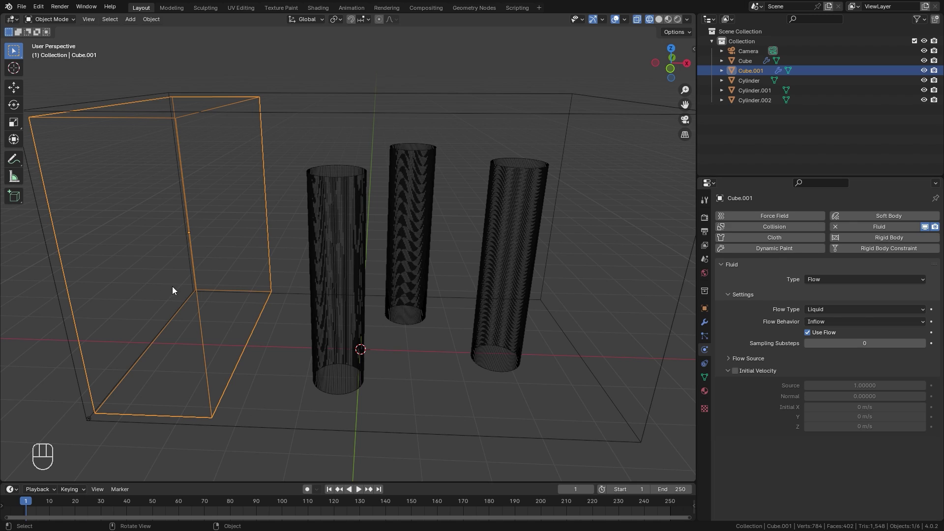
pyautogui.click(825, 362)
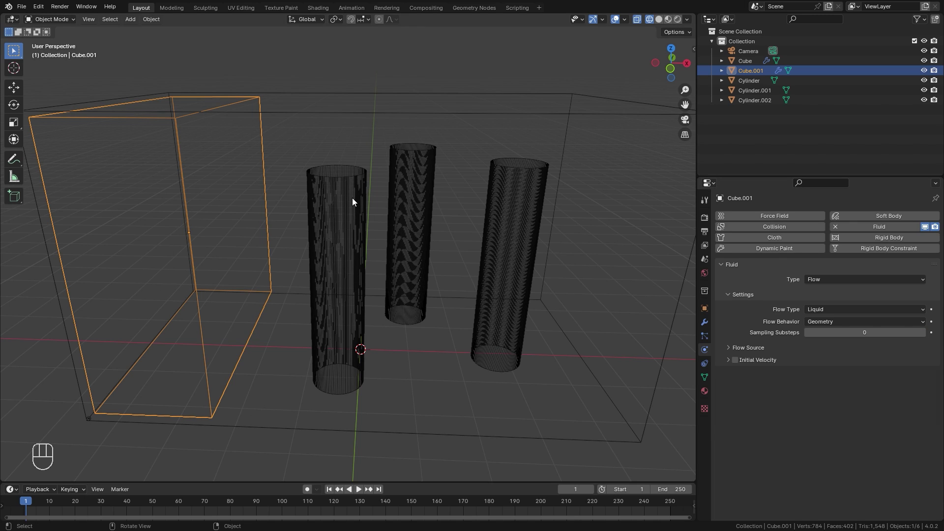
# Make Cylinder.001 a Fluid Effector so the liquid collides with it
pyautogui.click(356, 202)
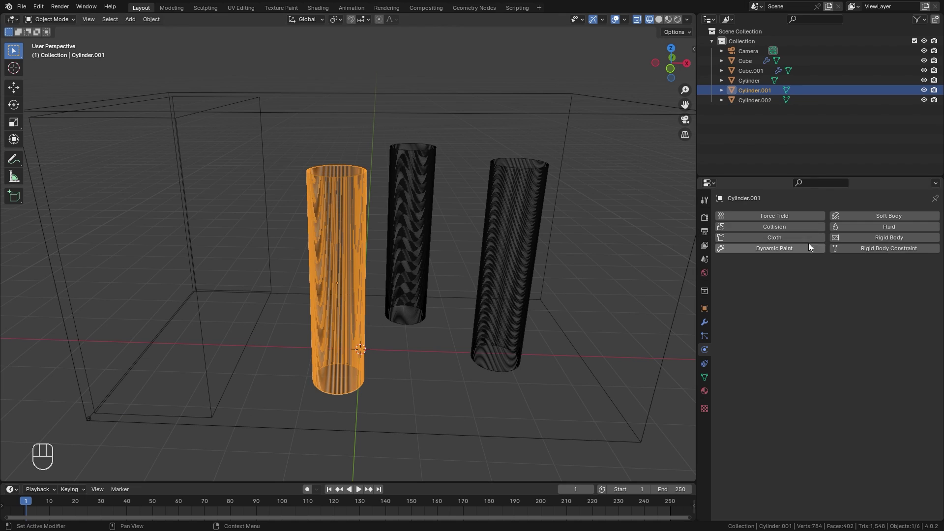
pyautogui.click(889, 231)
pyautogui.moveTo(833, 285); pyautogui.dragTo(817, 327)
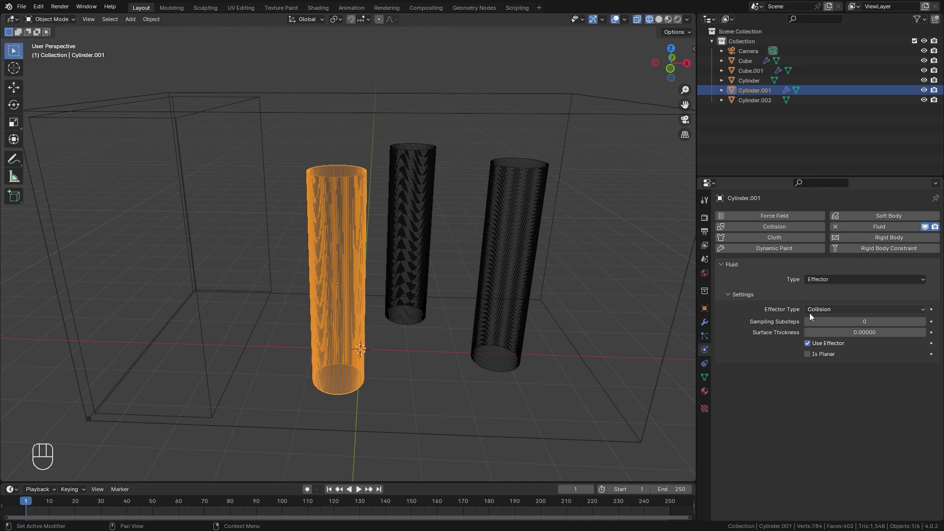
# Make Cylinder.002 a Fluid Effector too, then select the Cube liquid domain
pyautogui.click(424, 158)
pyautogui.click(883, 233)
pyautogui.moveTo(854, 281); pyautogui.dragTo(820, 325)
pyautogui.click(541, 190)
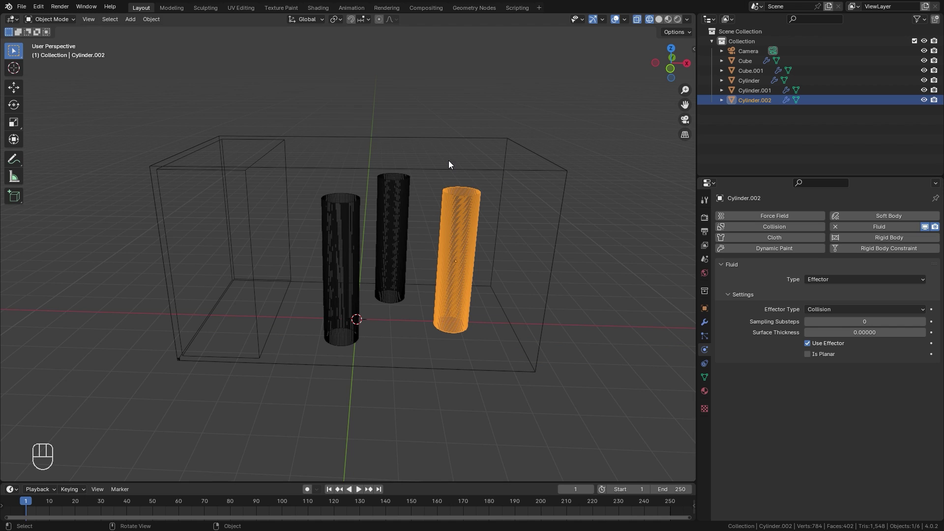
pyautogui.click(443, 173)
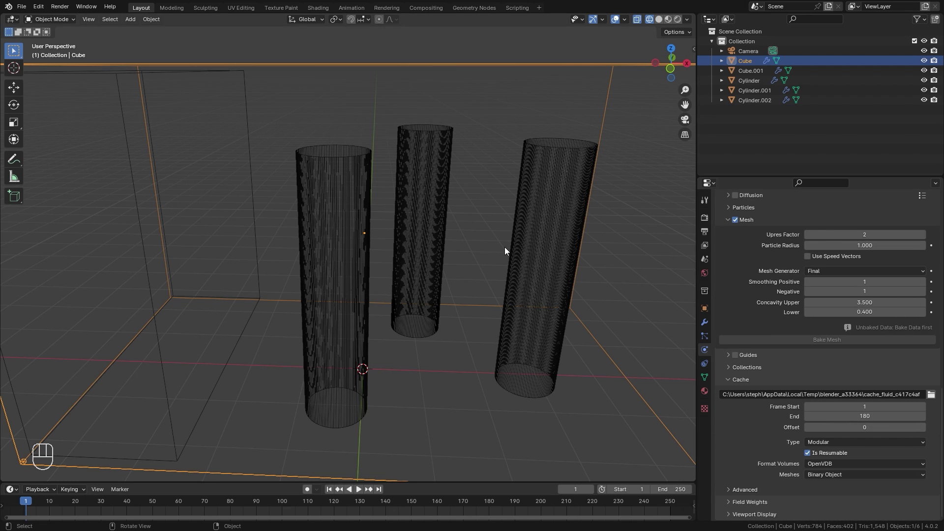
# Jump to frame 1 and scrub forward so the liquid floods the box around the cylinders
pyautogui.press('Return')
pyautogui.click(844, 436)
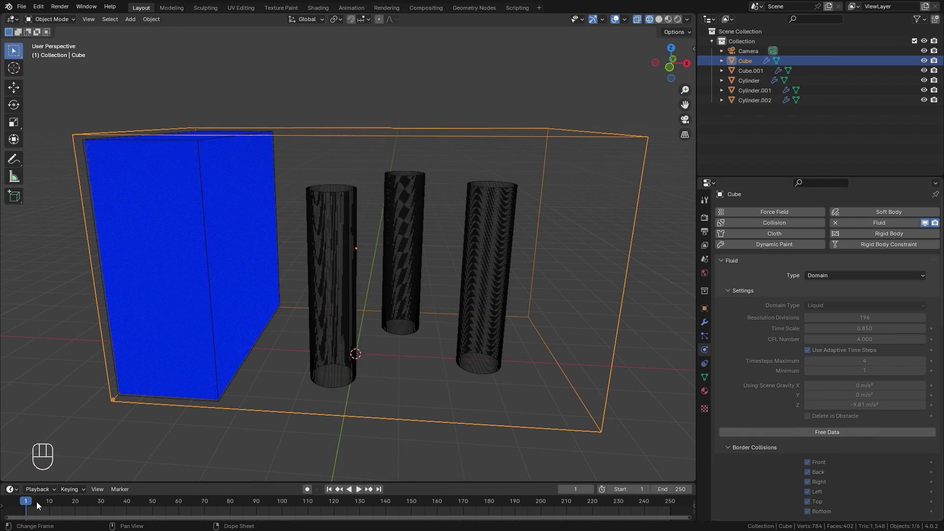
pyautogui.moveTo(51, 505); pyautogui.dragTo(527, 251)
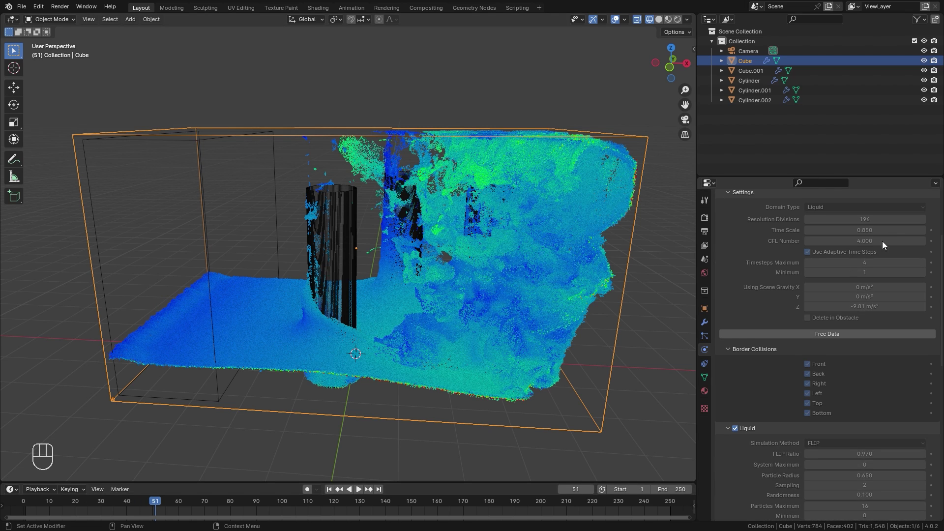
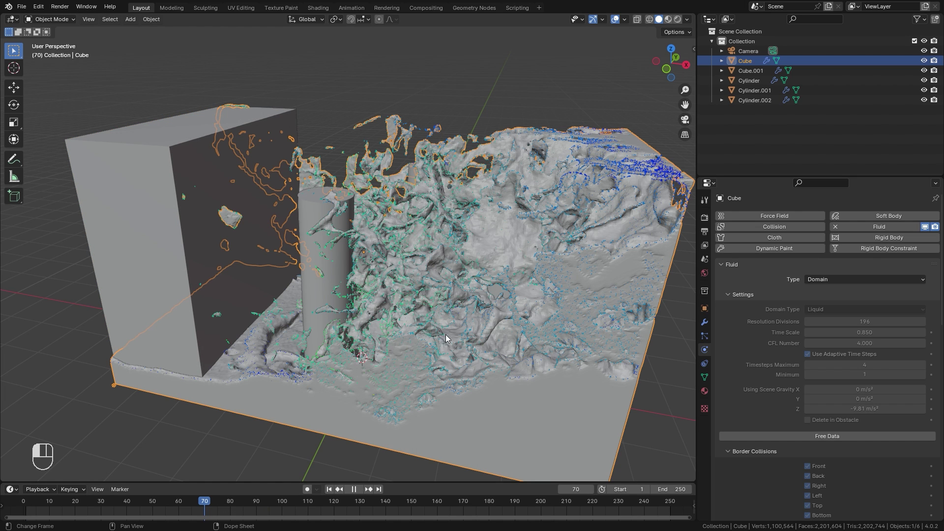
# Select the liquid-source block Cube.001 and hide it from the viewport in the Outliner
pyautogui.moveTo(464, 333); pyautogui.dragTo(454, 373)
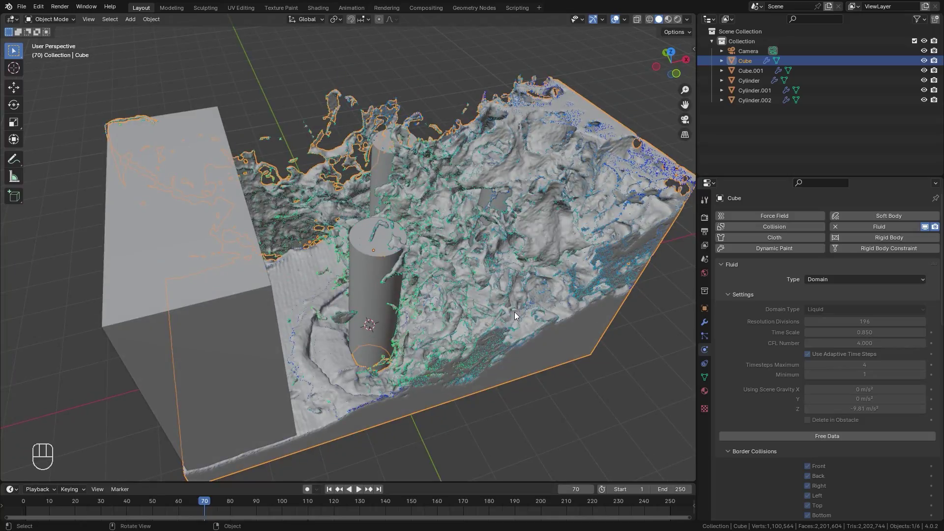
pyautogui.moveTo(506, 247); pyautogui.dragTo(489, 242)
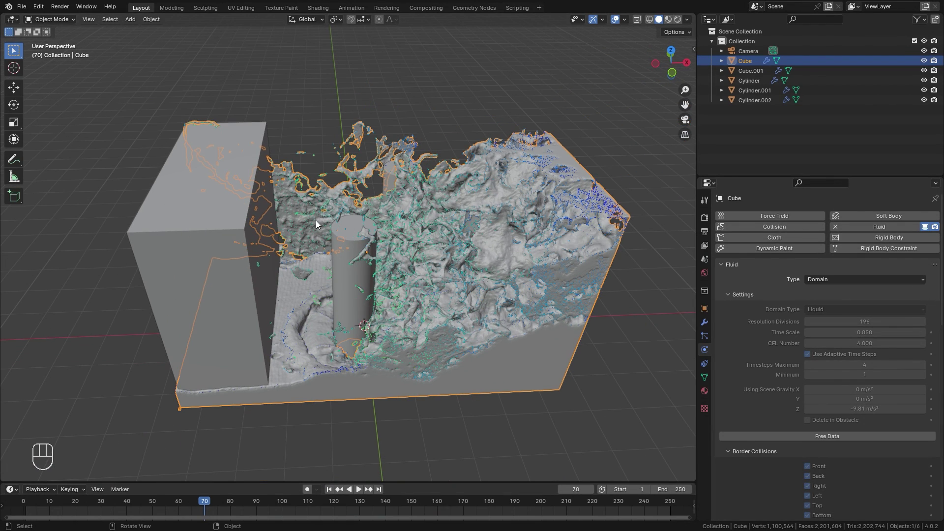
pyautogui.click(193, 223)
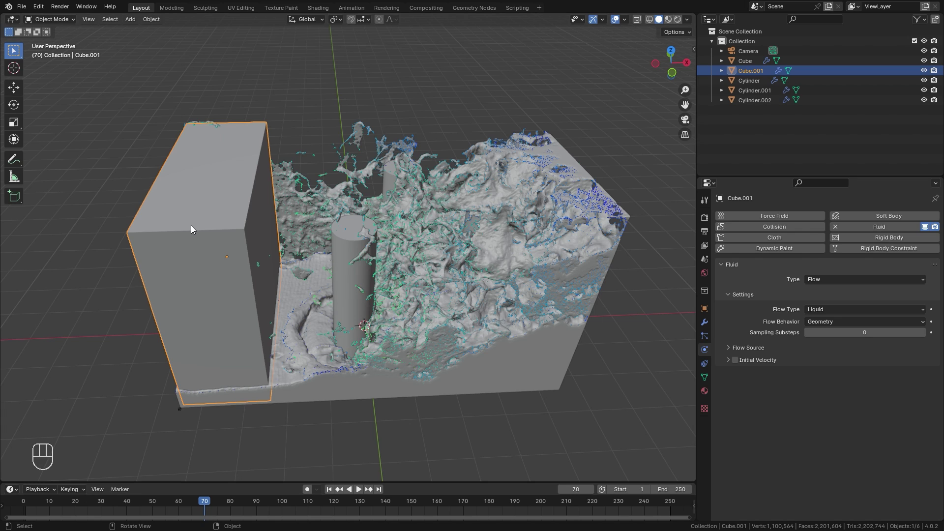
pyautogui.click(928, 72)
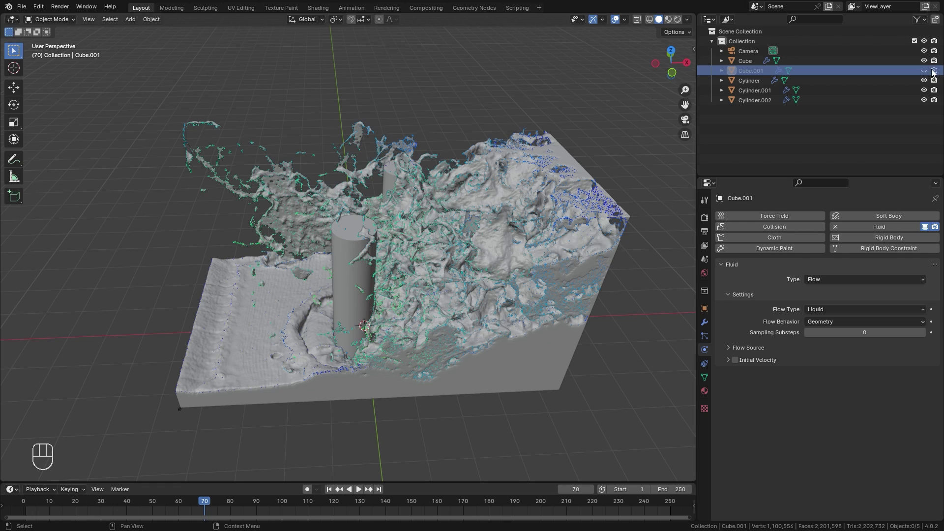
pyautogui.moveTo(368, 270); pyautogui.dragTo(420, 254)
# Add a mesh plane and scale it up into a wide floor
pyautogui.press('shift+a')
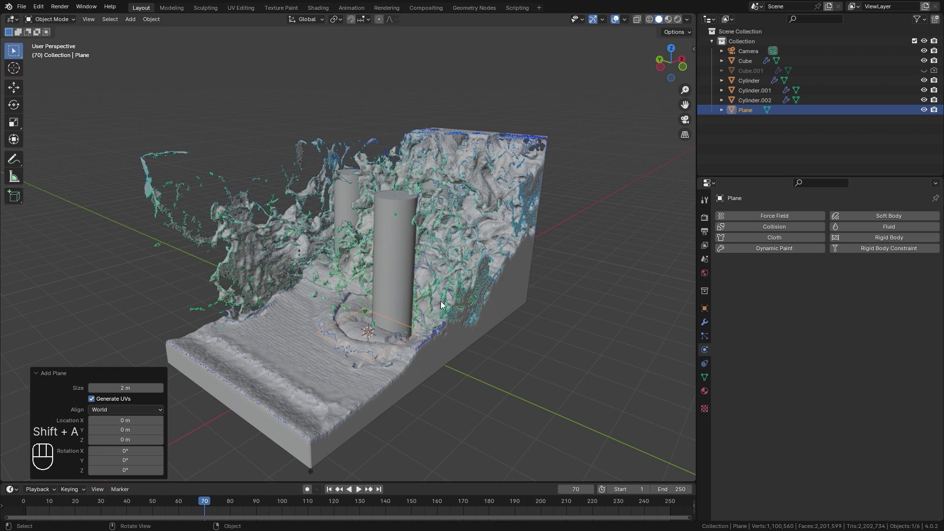
pyautogui.press('s')
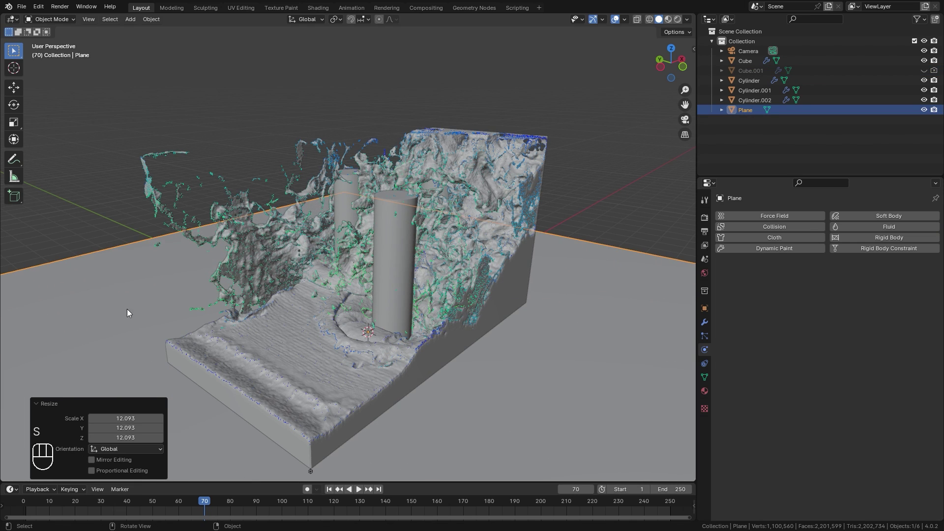
pyautogui.moveTo(185, 314); pyautogui.dragTo(423, 345)
pyautogui.middleClick(483, 364)
# In Edit Mode extrude the back edge up into a wall and select the floor-wall corner edge
pyautogui.press('Tab')
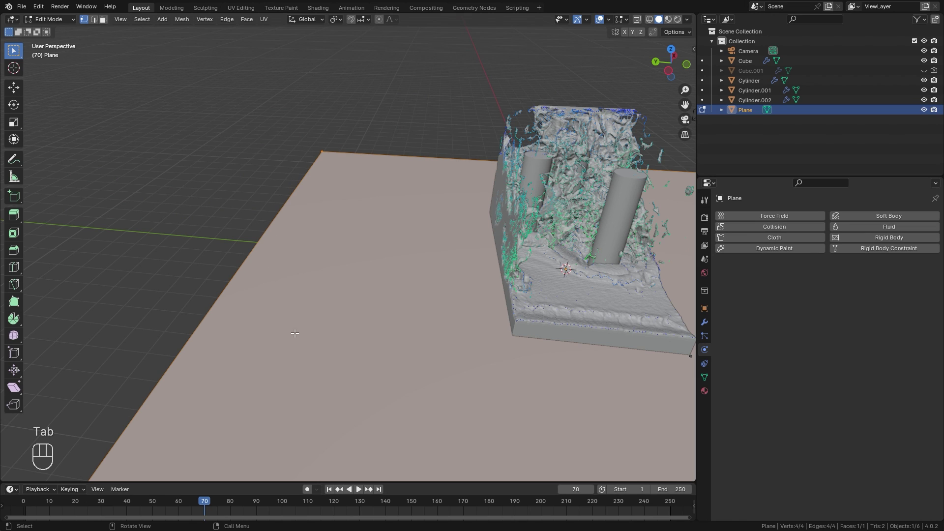
pyautogui.middleClick(288, 237)
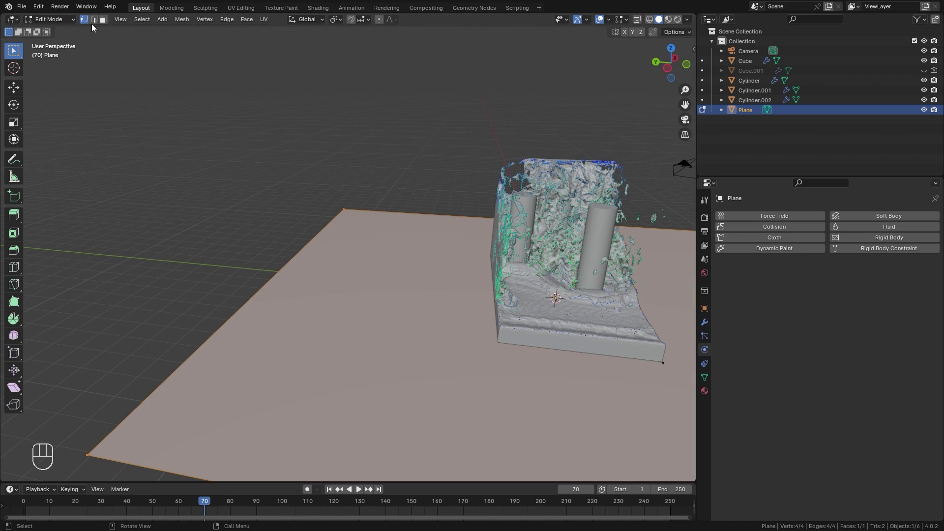
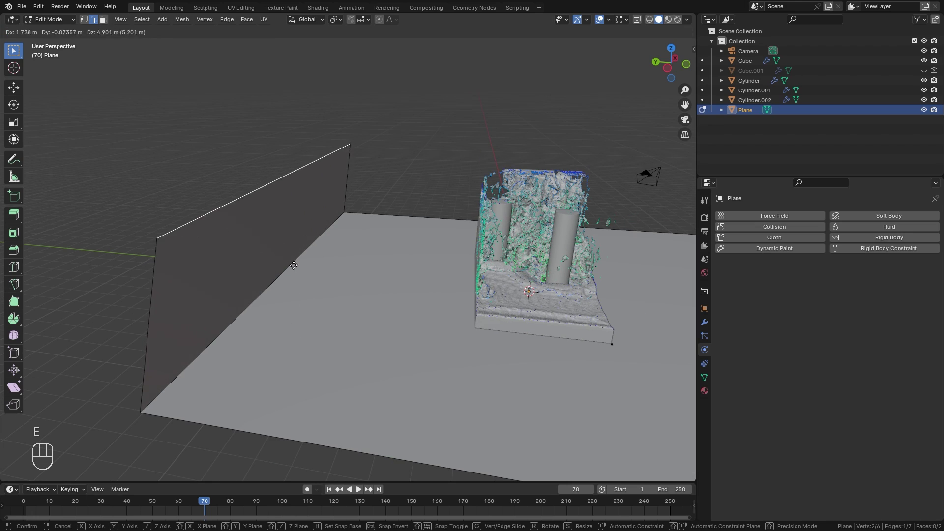
pyautogui.moveTo(471, 270); pyautogui.dragTo(409, 274)
pyautogui.click(424, 283)
pyautogui.moveTo(396, 289); pyautogui.dragTo(372, 294)
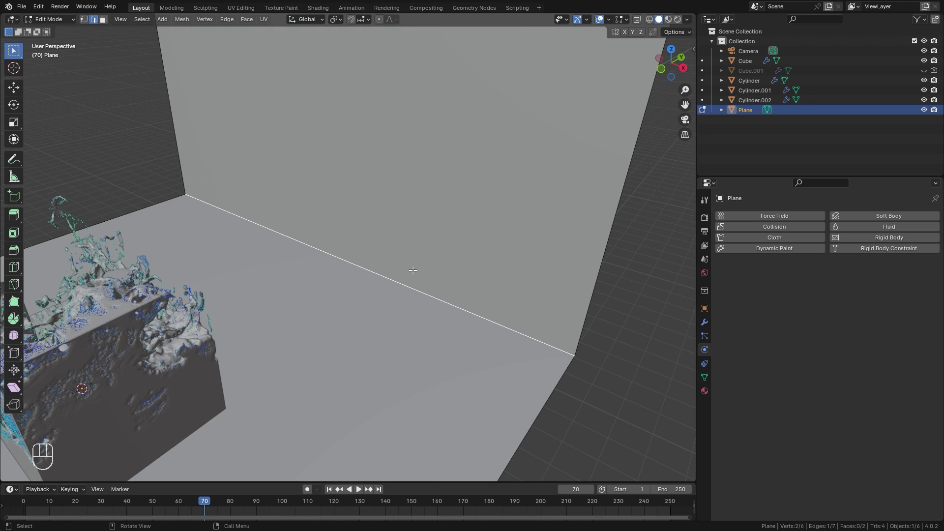
# Bevel the corner edge with many segments into a wide, smoothly rounded bend
pyautogui.press('ctrl+b')
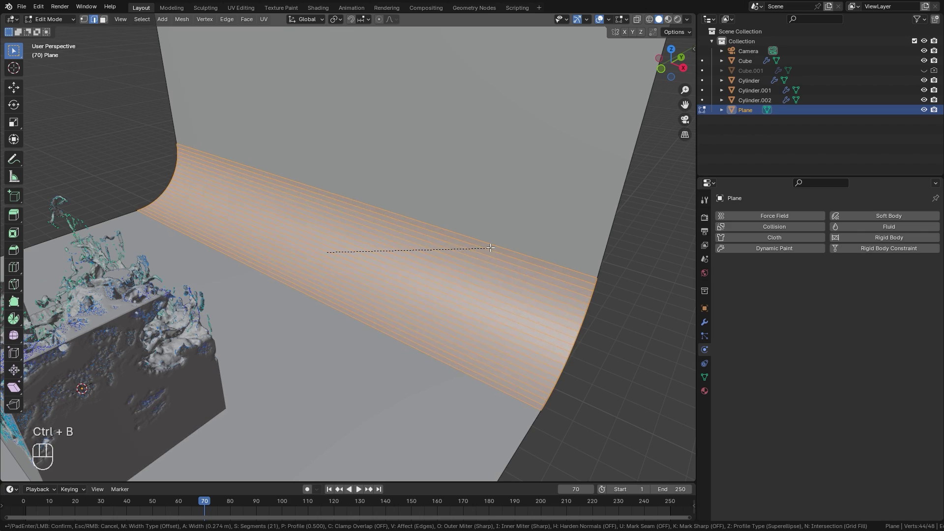
pyautogui.press('Tab')
pyautogui.moveTo(408, 340); pyautogui.dragTo(412, 316)
pyautogui.moveTo(307, 314); pyautogui.dragTo(358, 311)
pyautogui.moveTo(306, 317); pyautogui.dragTo(408, 301)
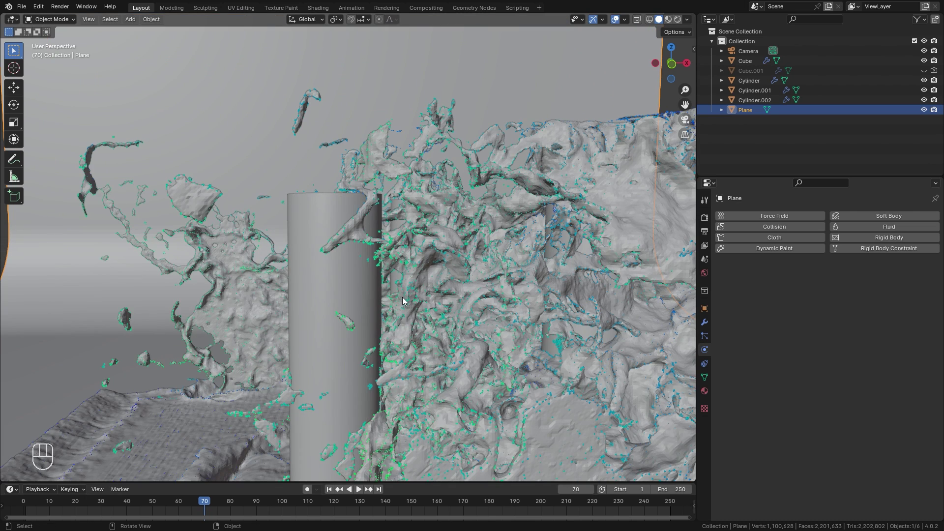
# Align the camera to the front view and dolly it so the splash fills the frame
pyautogui.press('KP_1')
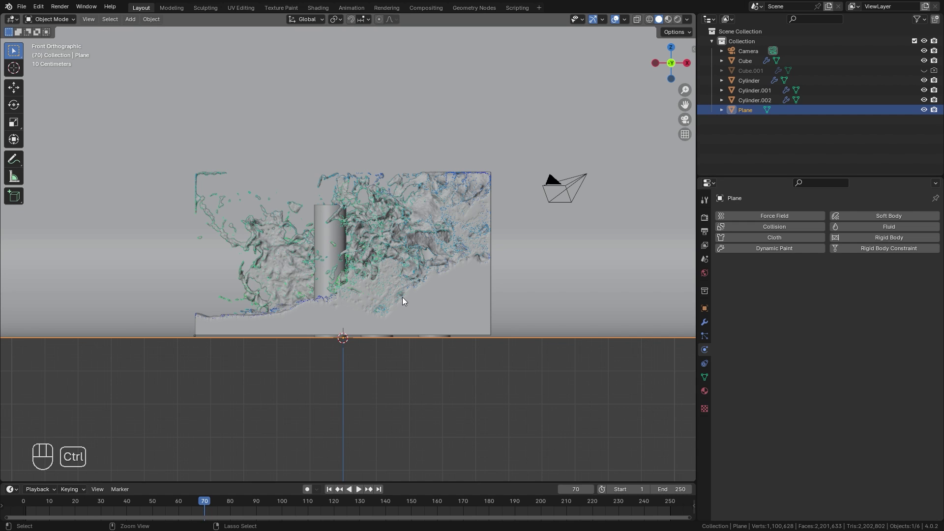
pyautogui.press('ctrl+alt+KP_0')
pyautogui.press('ctrl+alt+KP_0')
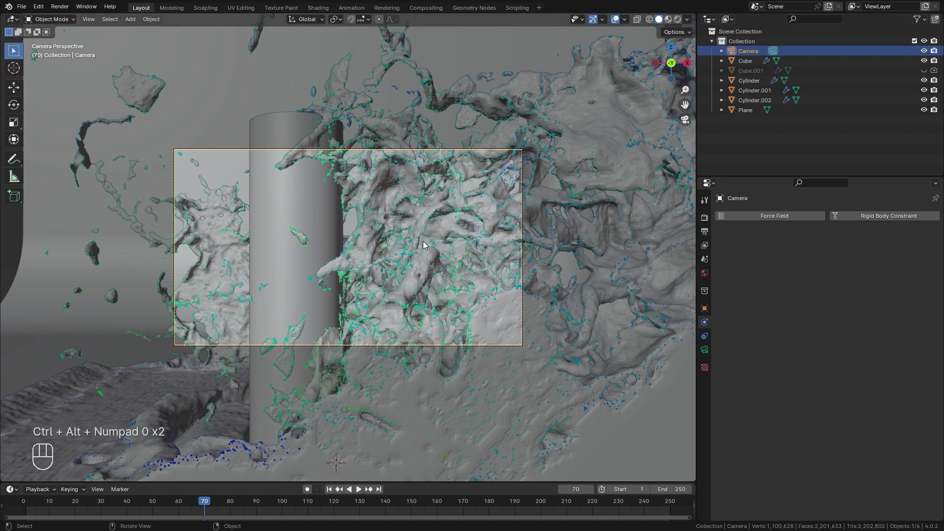
pyautogui.press('g')
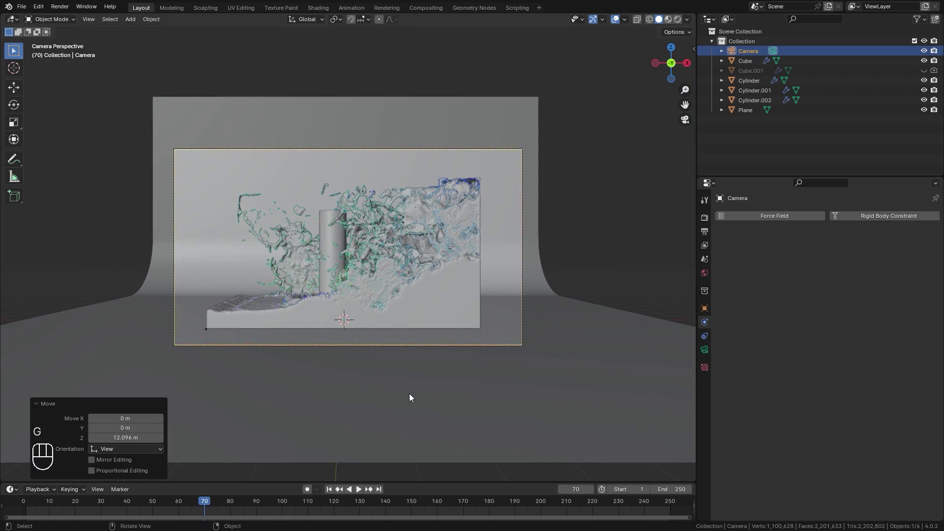
pyautogui.press('g')
pyautogui.press('g')
pyautogui.press('g')
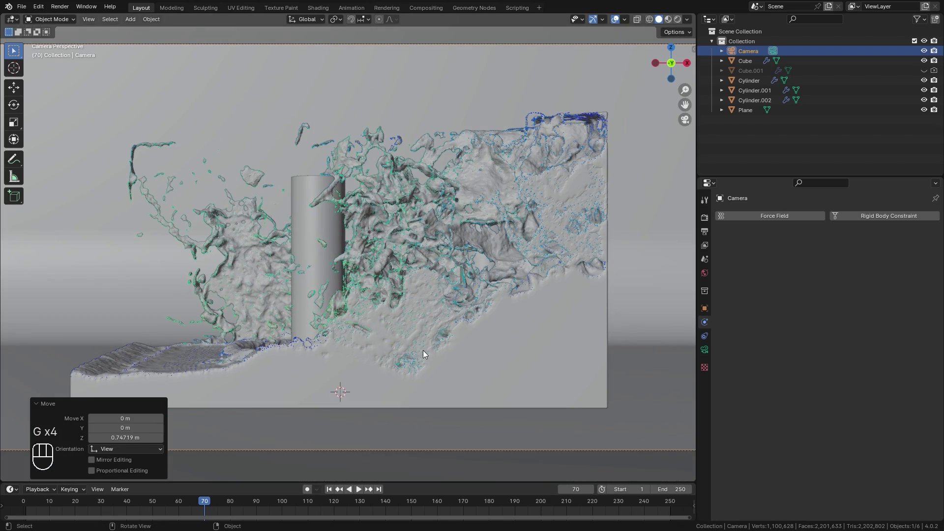
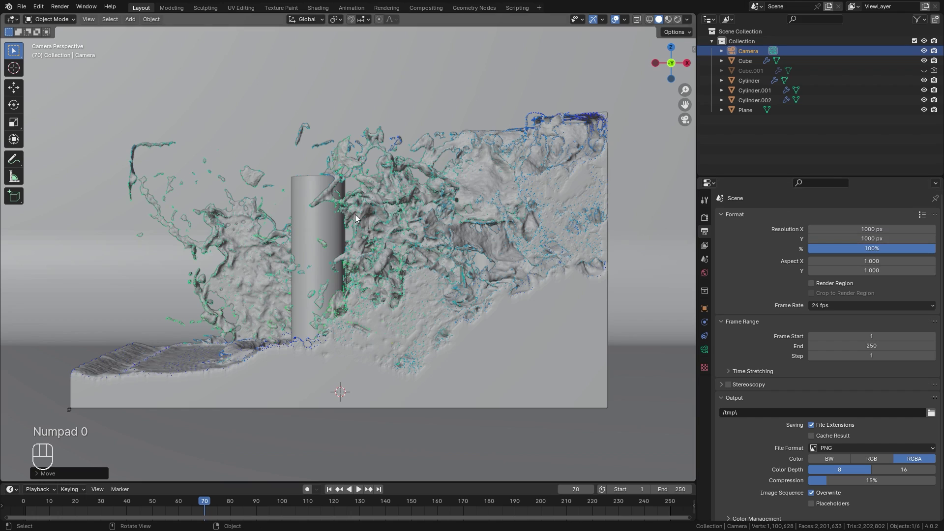
# Shift the camera so the whole splash is centred in the shot, then inspect the liquid up close
pyautogui.press('g')
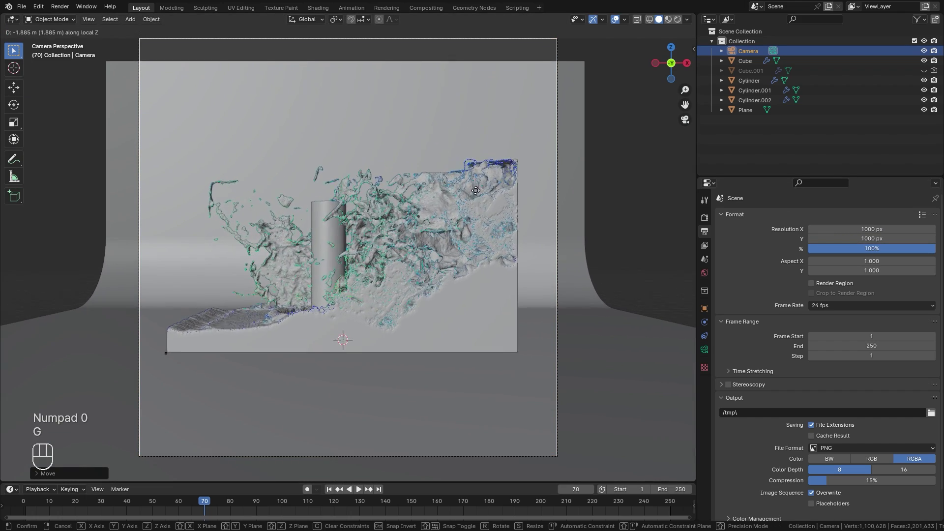
pyautogui.press('g')
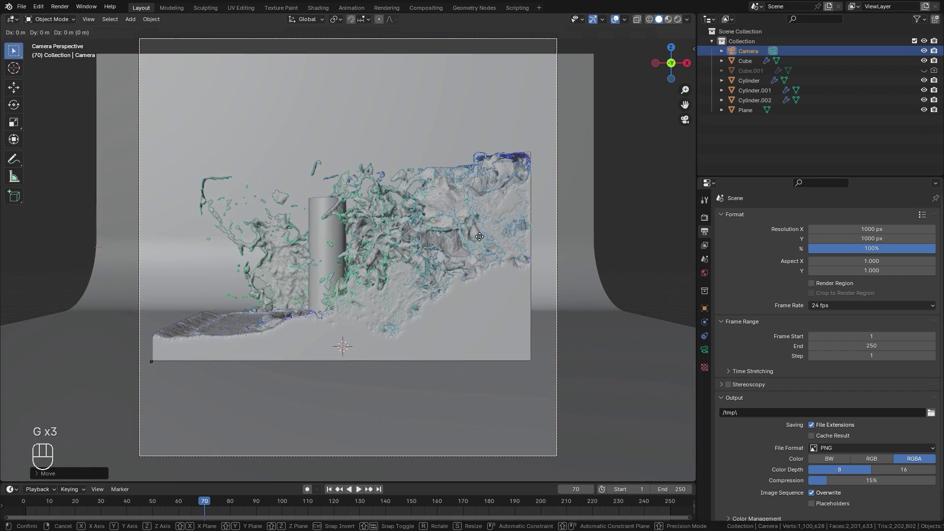
pyautogui.press('g')
pyautogui.press('s')
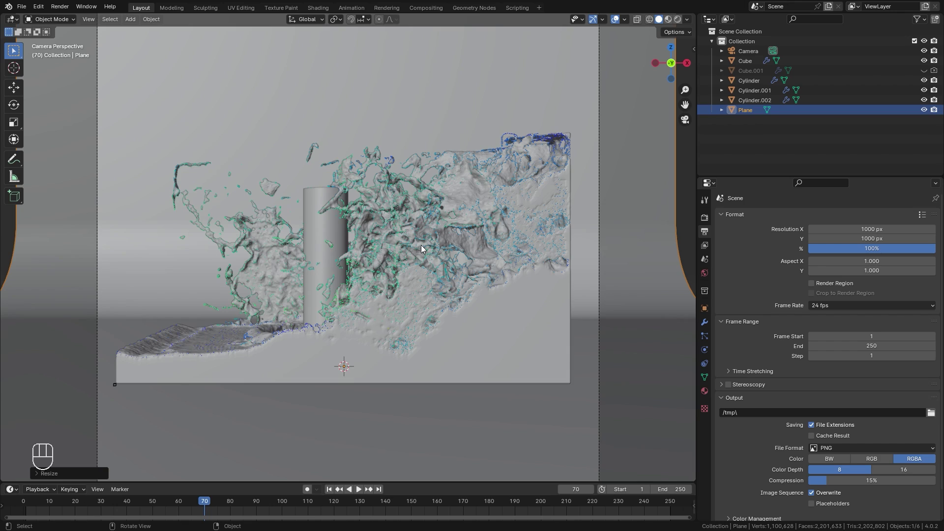
pyautogui.moveTo(466, 236); pyautogui.dragTo(478, 269)
pyautogui.moveTo(463, 311); pyautogui.dragTo(433, 189)
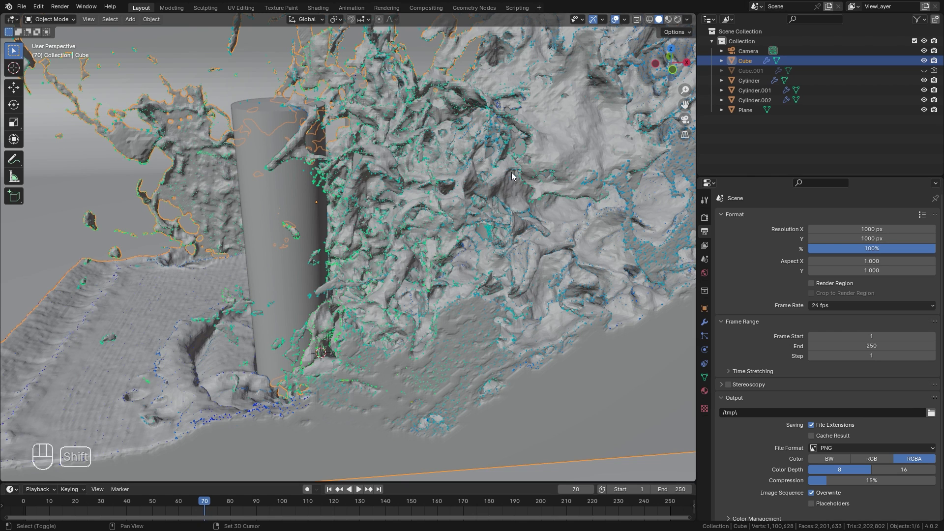
# Duplicate the liquid domain as Cube.002 and remove the Fluid physics from the copy
pyautogui.press('shift+d')
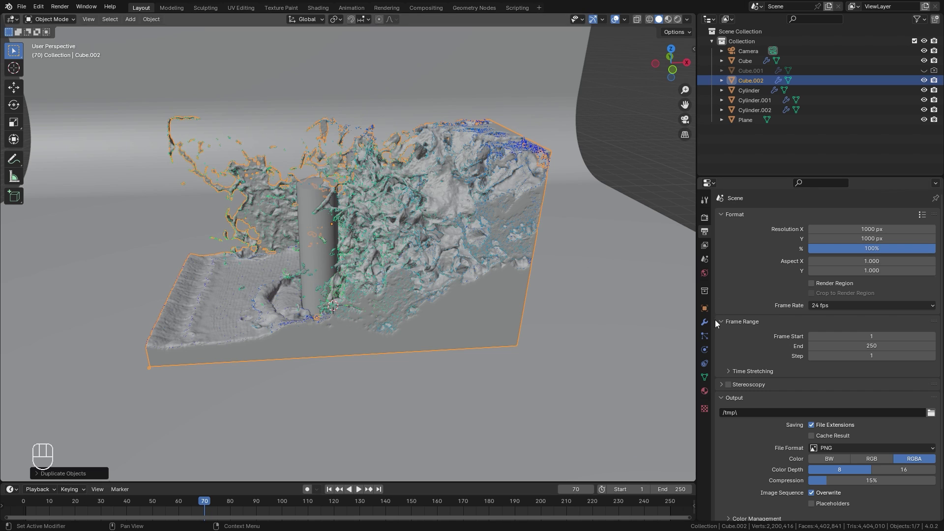
pyautogui.click(710, 354)
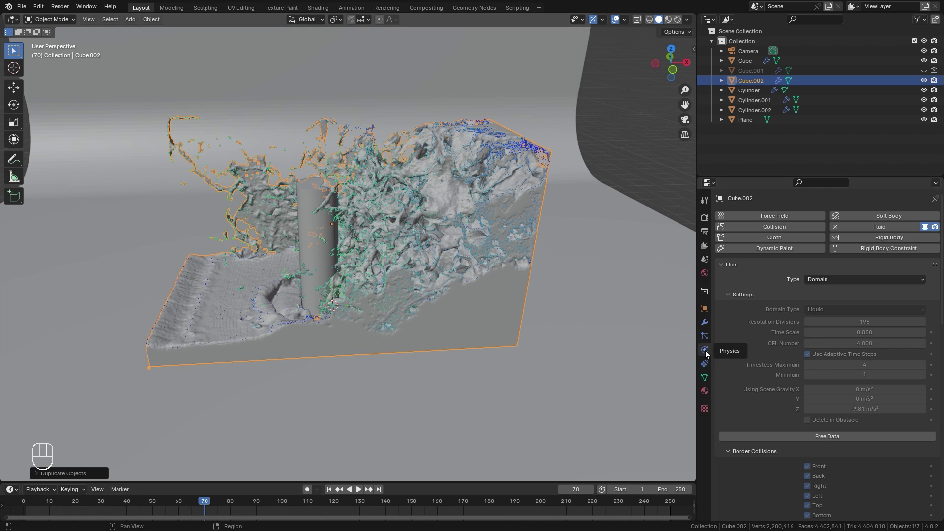
pyautogui.click(841, 230)
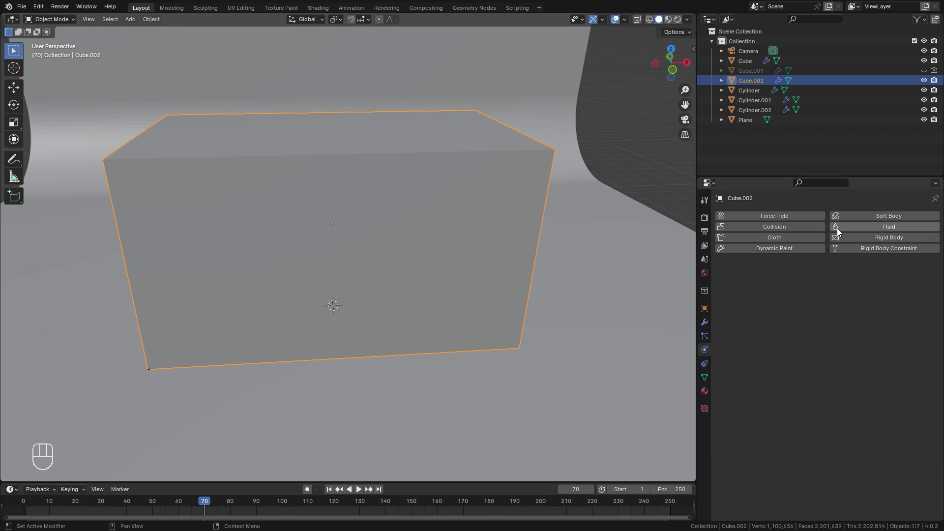
pyautogui.moveTo(572, 262); pyautogui.dragTo(567, 259)
pyautogui.press('z')
pyautogui.moveTo(476, 249); pyautogui.dragTo(488, 246)
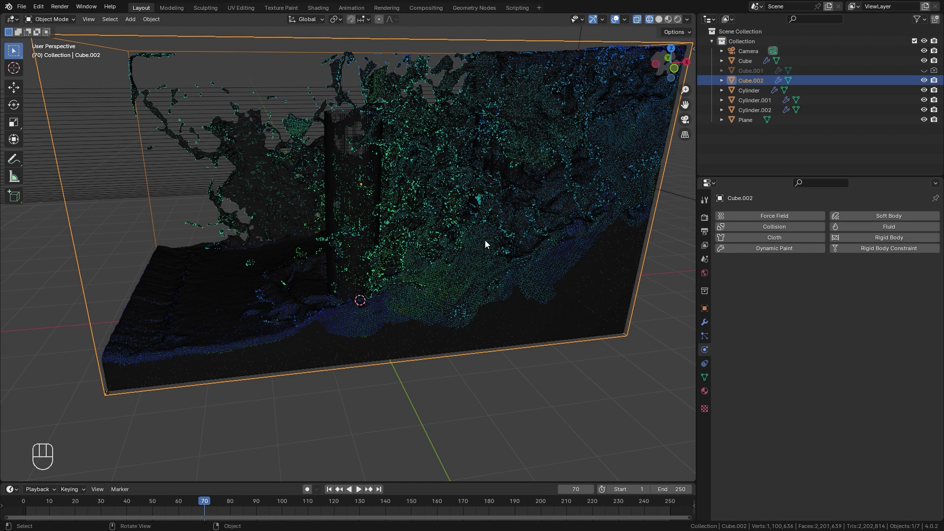
pyautogui.press('z')
# Give Cube.002 a Wireframe modifier so it becomes a thin outline around the liquid box
pyautogui.moveTo(464, 302); pyautogui.dragTo(436, 290)
pyautogui.press('z')
pyautogui.moveTo(286, 252); pyautogui.dragTo(404, 219)
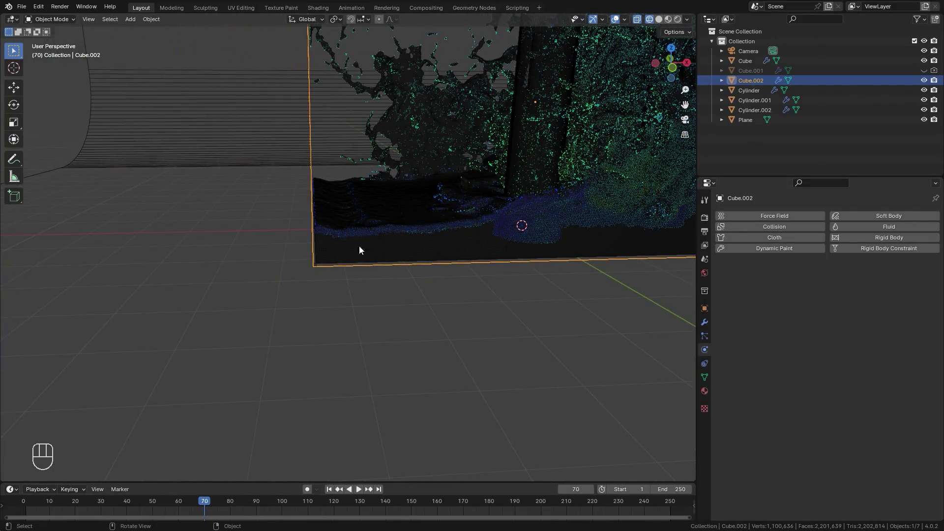
pyautogui.moveTo(407, 265); pyautogui.dragTo(531, 289)
pyautogui.moveTo(516, 293); pyautogui.dragTo(474, 277)
pyautogui.moveTo(561, 335); pyautogui.dragTo(553, 313)
pyautogui.press('z')
pyautogui.press('s')
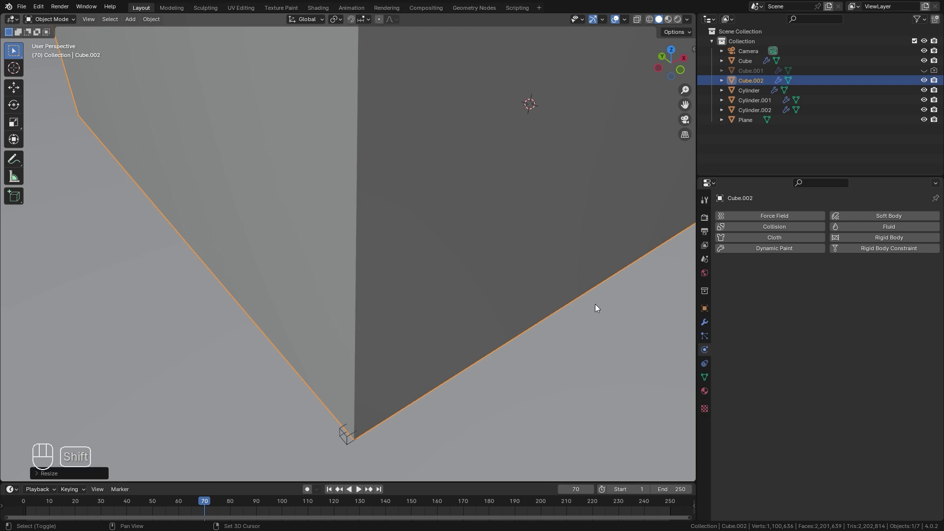
pyautogui.press('s')
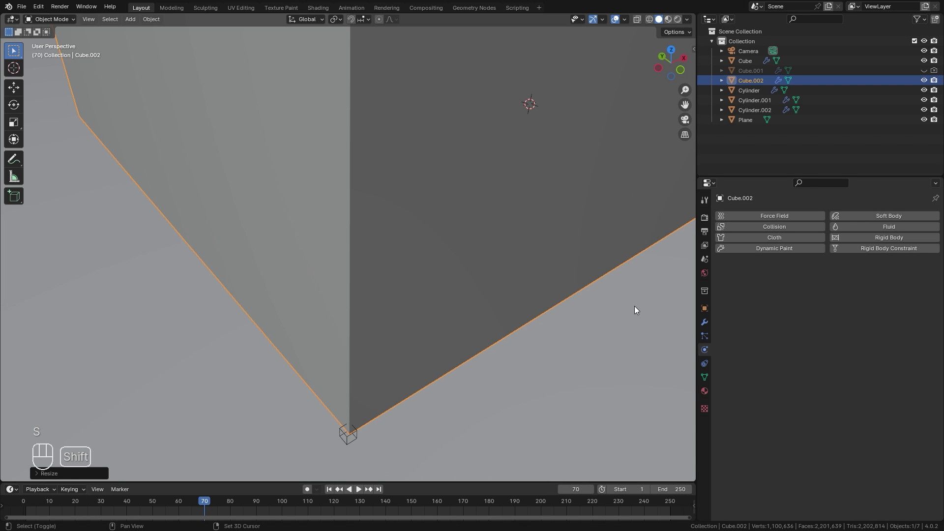
pyautogui.moveTo(511, 309); pyautogui.dragTo(505, 308)
pyautogui.moveTo(476, 306); pyautogui.dragTo(458, 359)
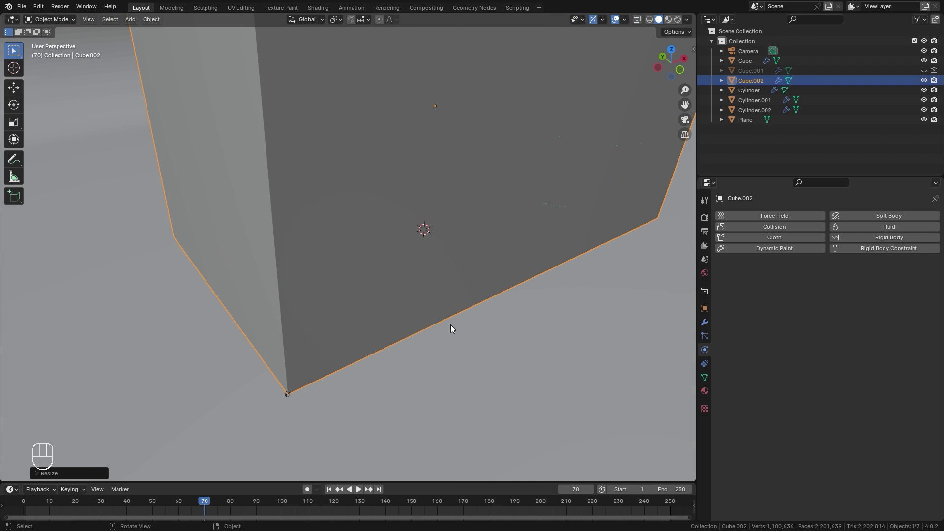
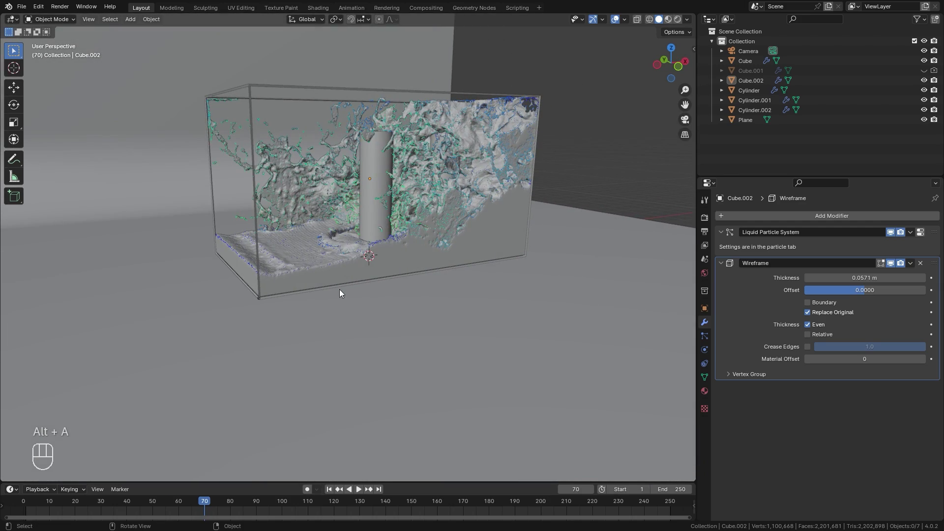
# Select the original liquid domain Cube to edit its material
pyautogui.moveTo(350, 279); pyautogui.dragTo(341, 290)
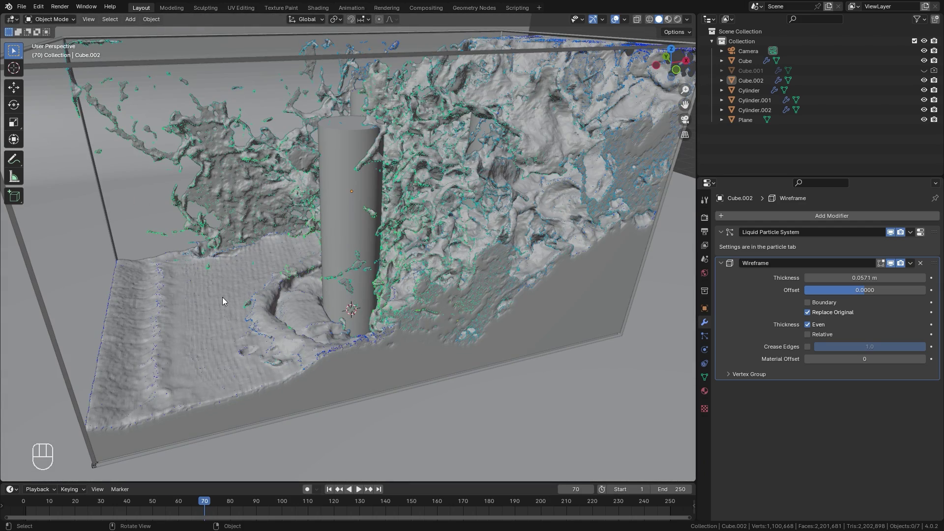
pyautogui.click(500, 218)
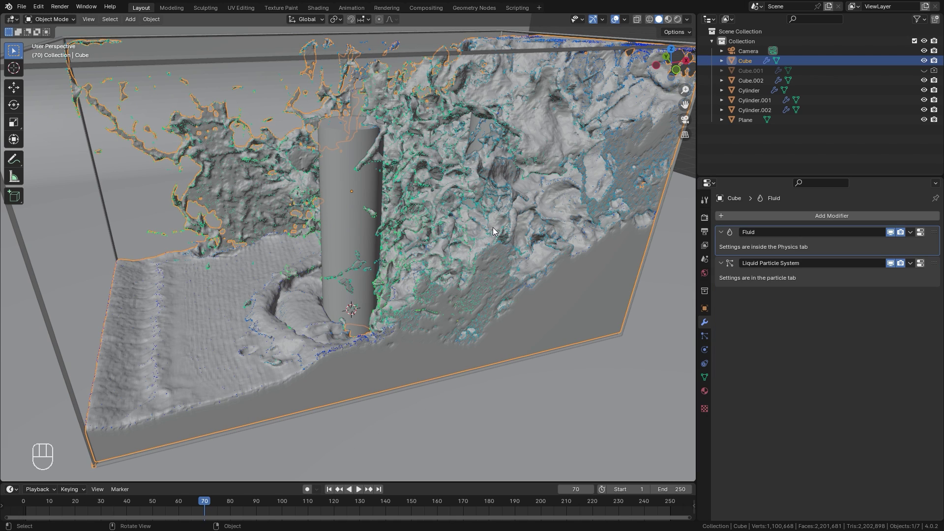
pyautogui.moveTo(338, 213); pyautogui.dragTo(420, 238)
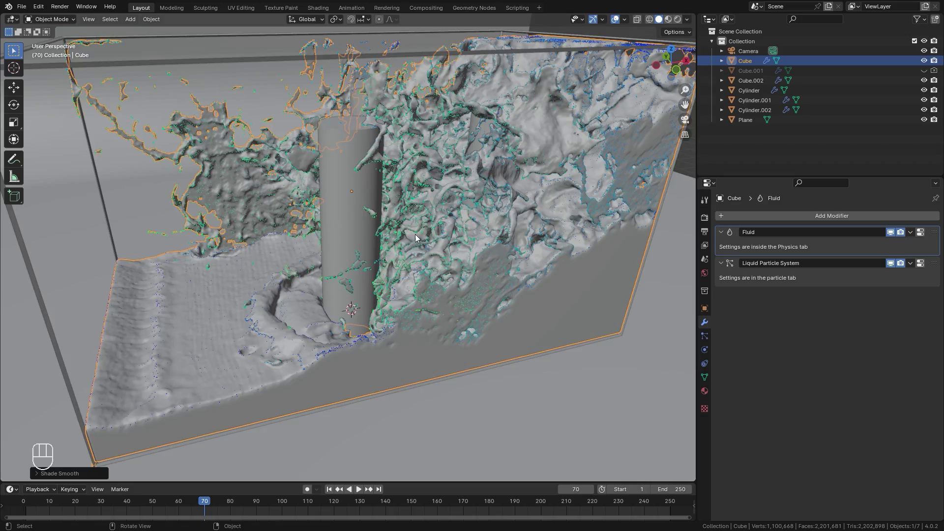
pyautogui.middleClick(209, 324)
# Set Cube's surface to Glass BSDF with Roughness 0, IOR 1.333 and a light blue colour
pyautogui.moveTo(451, 245); pyautogui.dragTo(359, 278)
pyautogui.moveTo(453, 244); pyautogui.dragTo(356, 304)
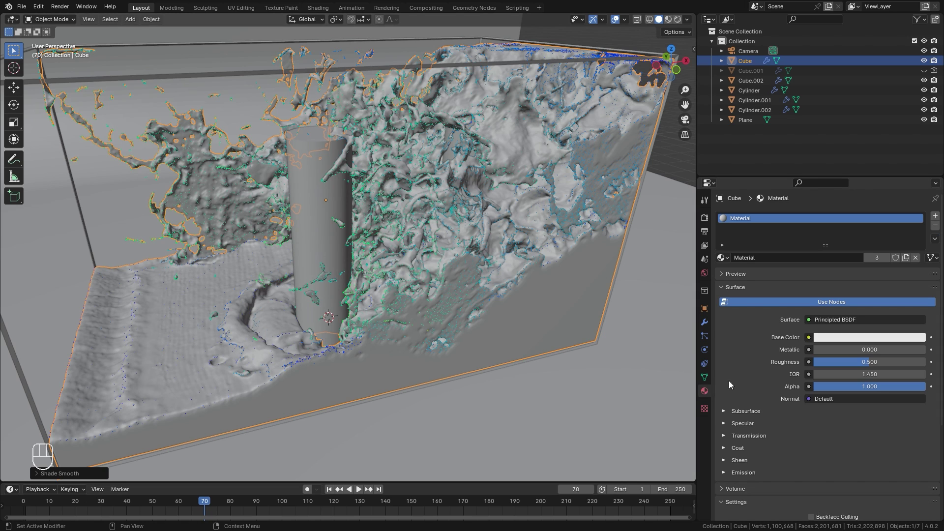
pyautogui.moveTo(842, 324); pyautogui.dragTo(808, 137)
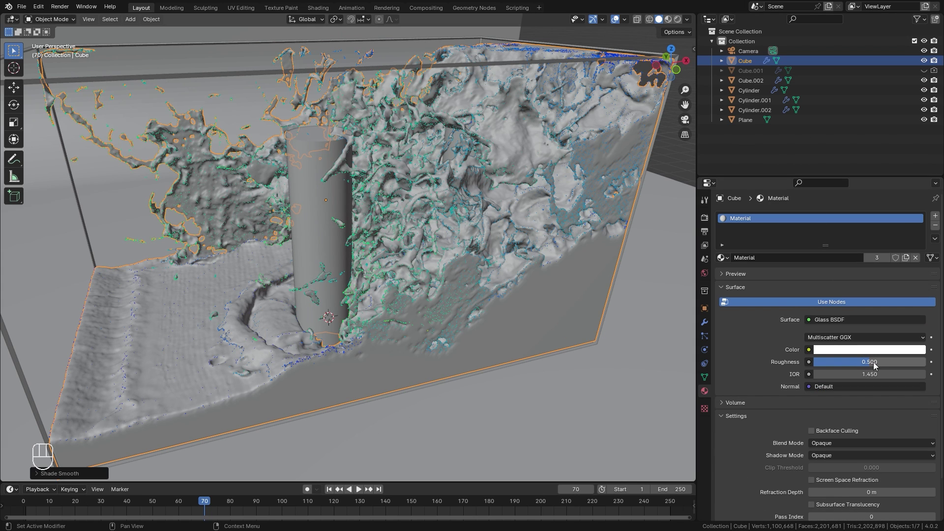
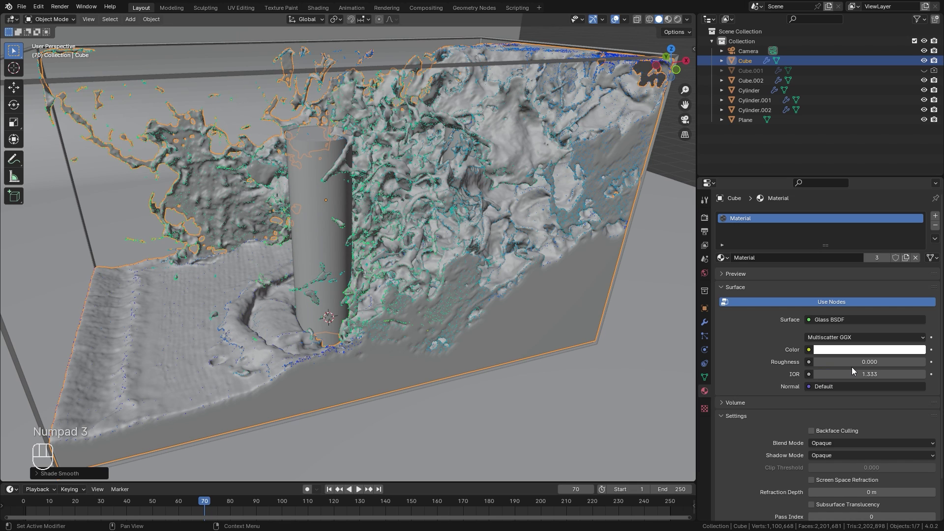
pyautogui.click(863, 350)
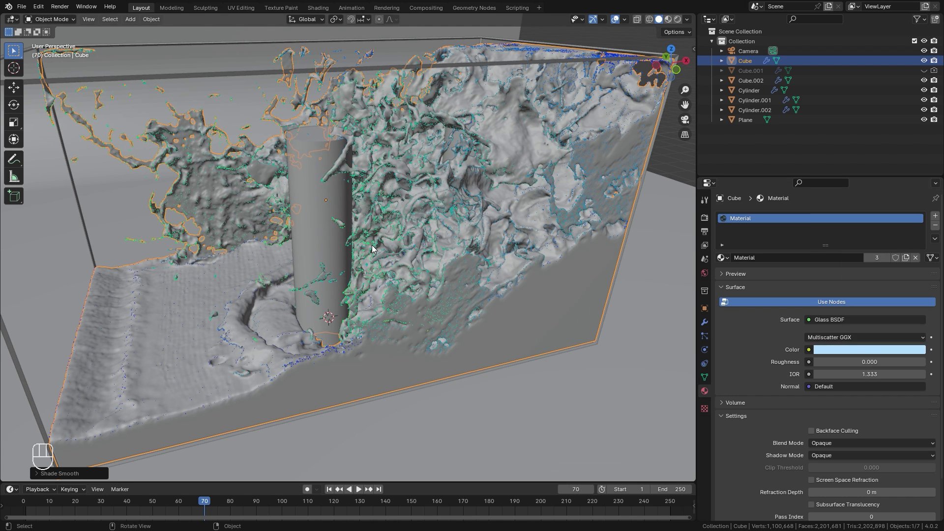
pyautogui.middleClick(376, 249)
# Switch to Material Preview shading and raise the World background colour to a light grey (~0.45)
pyautogui.click(374, 249)
pyautogui.press('z')
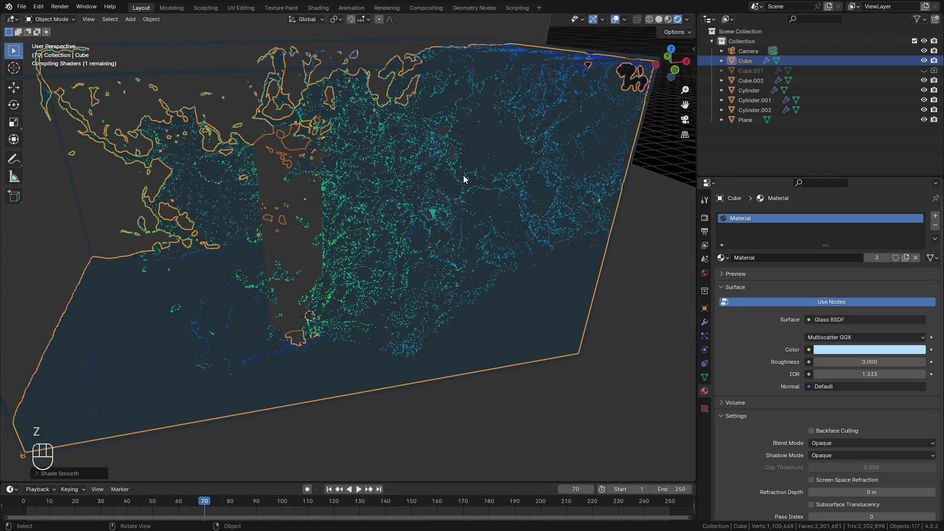
pyautogui.click(424, 248)
pyautogui.moveTo(434, 248); pyautogui.dragTo(454, 247)
pyautogui.press('z')
pyautogui.moveTo(421, 279); pyautogui.dragTo(408, 283)
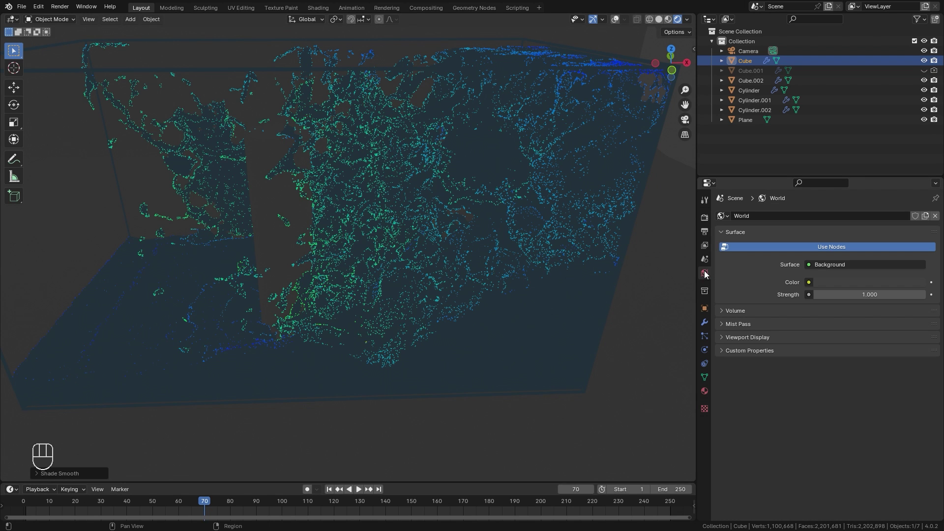
pyautogui.middleClick(865, 285)
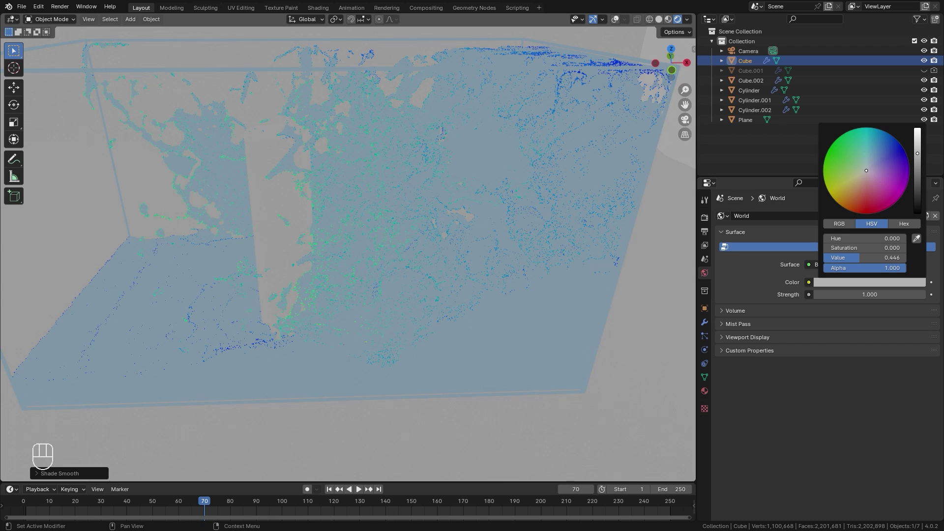
pyautogui.press('shift+a')
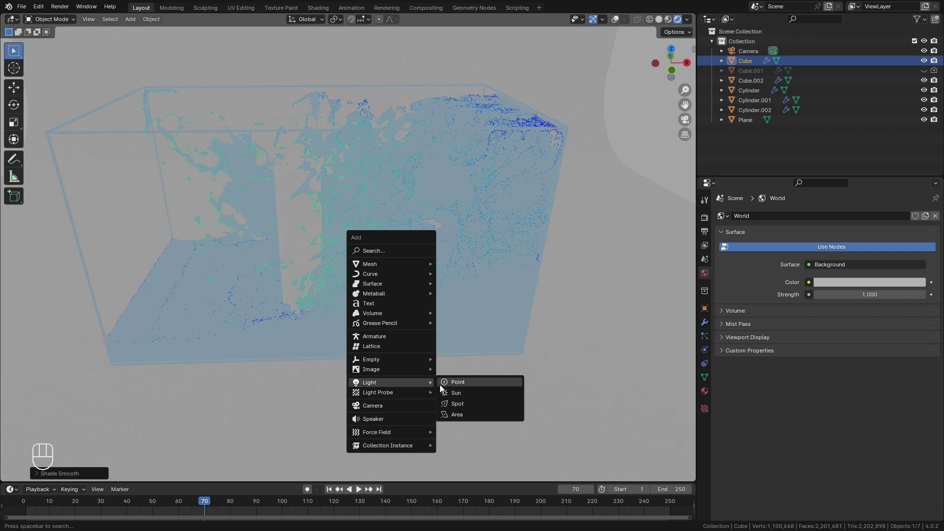
# Add a Sun light and move it beside the glass box so it casts shadows on the backdrop
pyautogui.press('r')
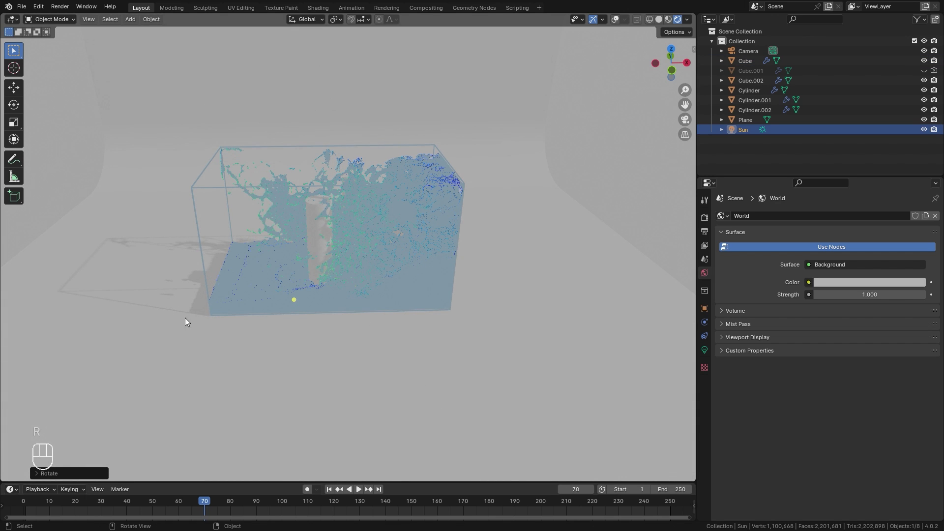
pyautogui.press('g')
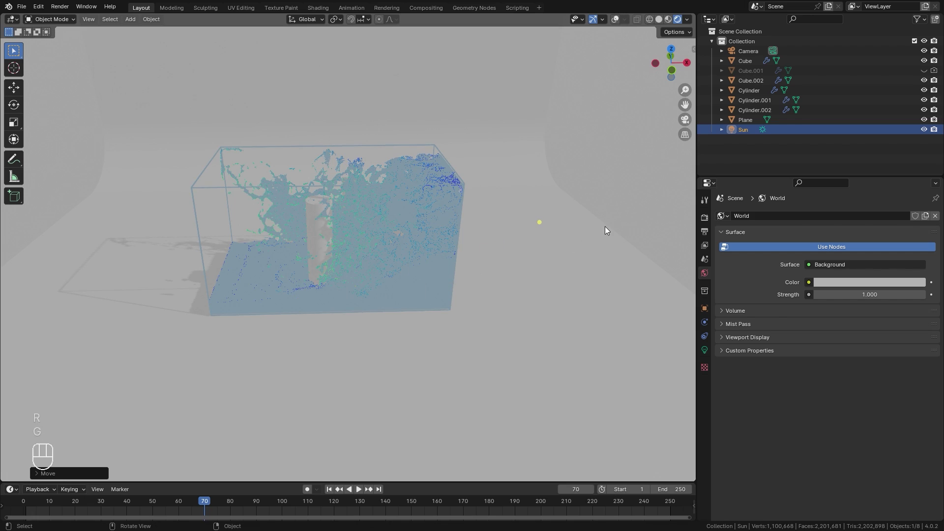
pyautogui.press('z')
pyautogui.press('g')
pyautogui.moveTo(409, 285); pyautogui.dragTo(416, 286)
pyautogui.moveTo(360, 262); pyautogui.dragTo(356, 250)
pyautogui.moveTo(368, 243); pyautogui.dragTo(389, 276)
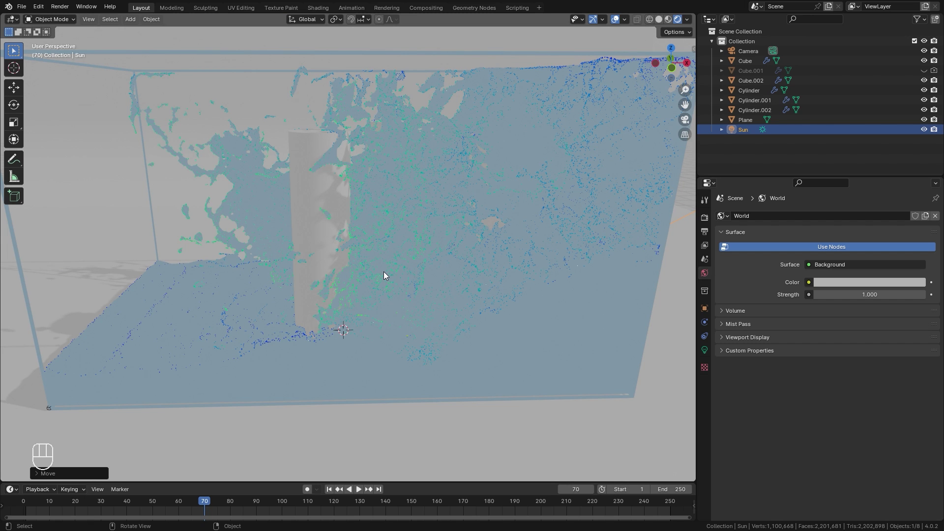
# Enable ambient occlusion and screen-space reflections with refraction in the Eevee render settings
pyautogui.click(711, 221)
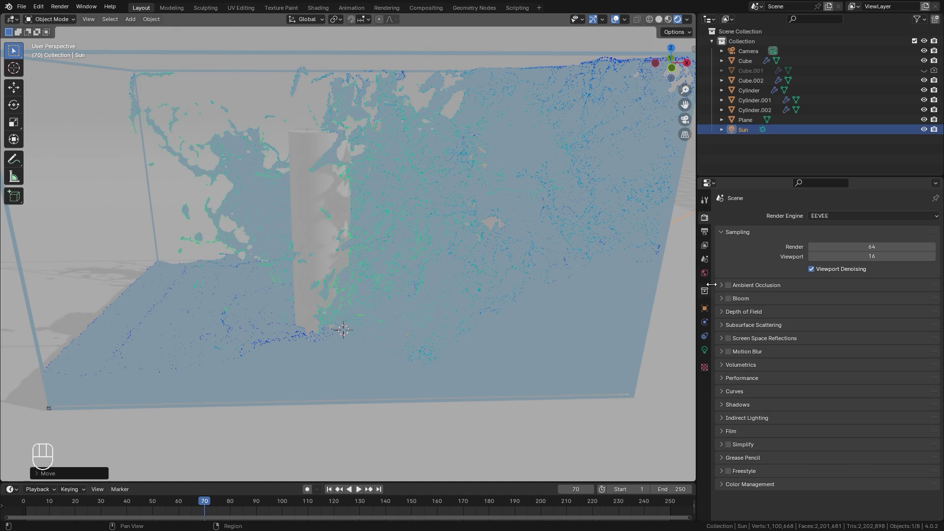
pyautogui.click(731, 287)
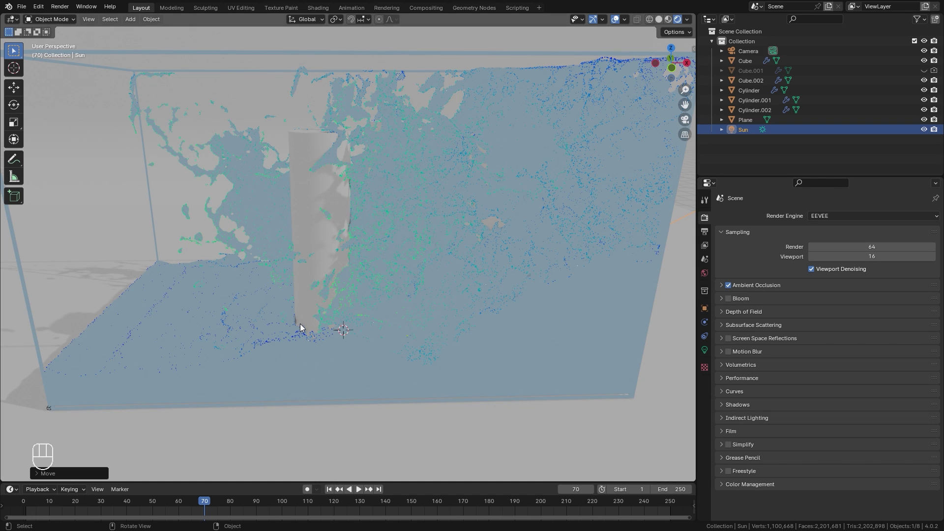
pyautogui.click(736, 344)
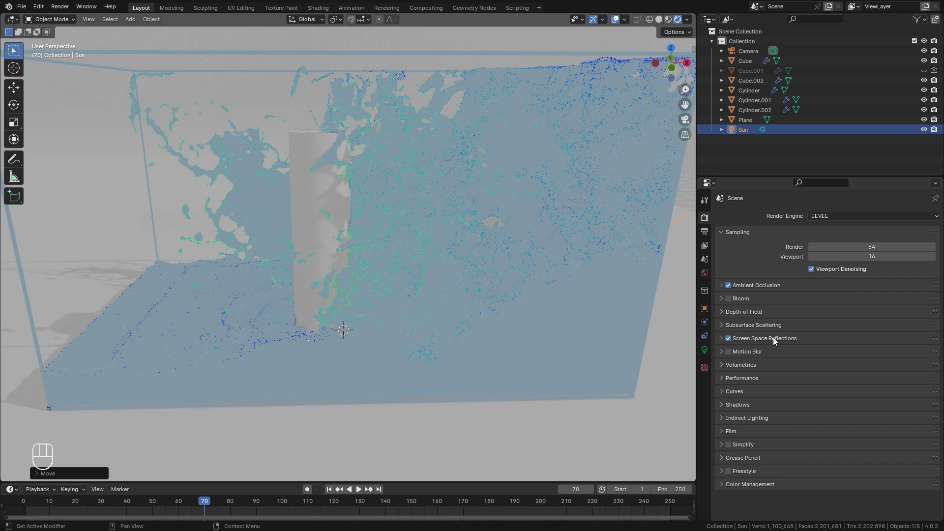
pyautogui.click(778, 341)
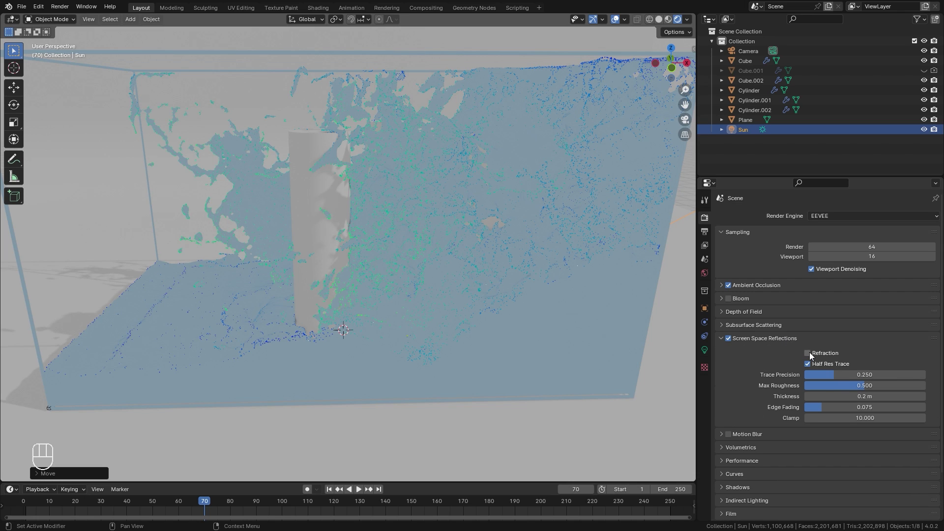
pyautogui.click(815, 356)
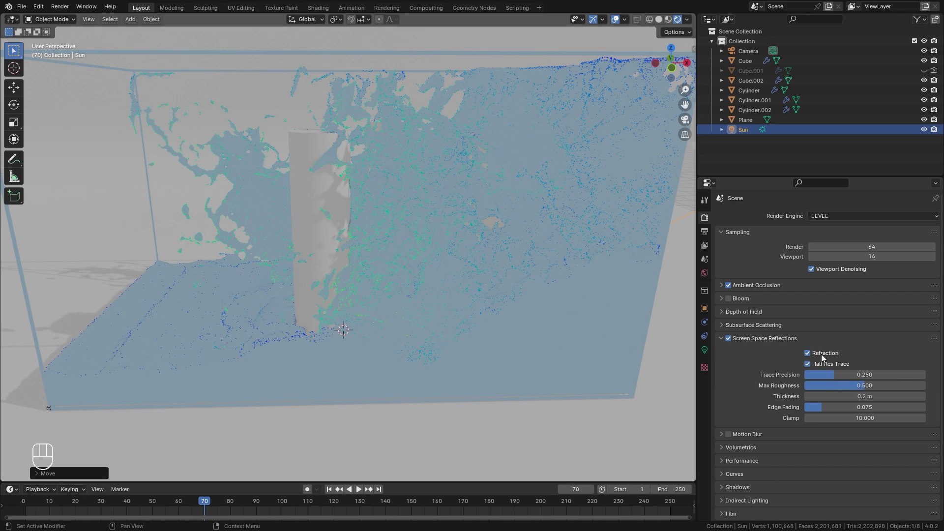
pyautogui.click(503, 225)
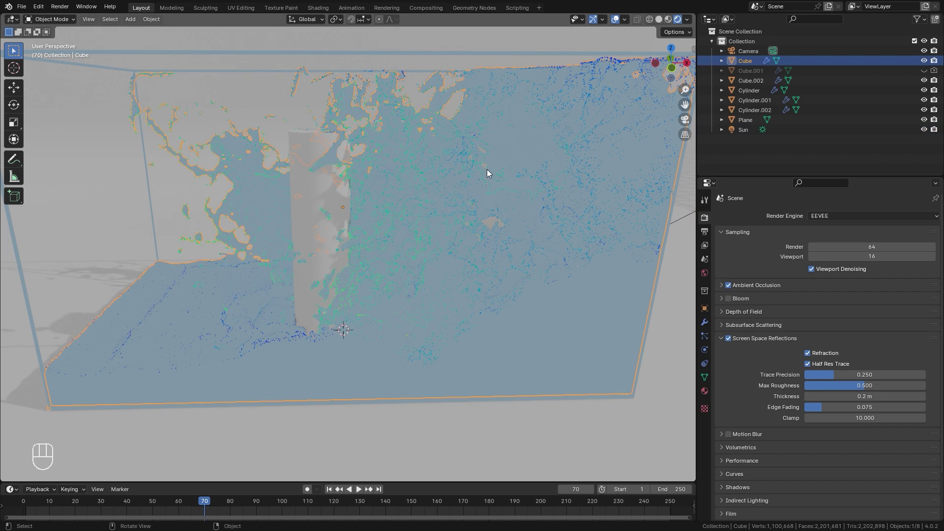
# Enable Screen Space Refraction in the water material's settings
pyautogui.click(709, 392)
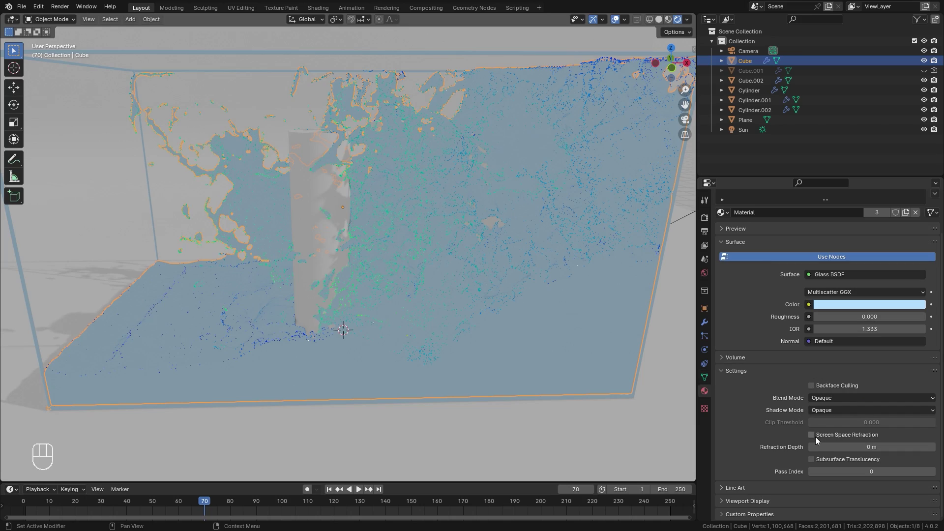
pyautogui.click(819, 440)
pyautogui.moveTo(445, 297); pyautogui.dragTo(448, 301)
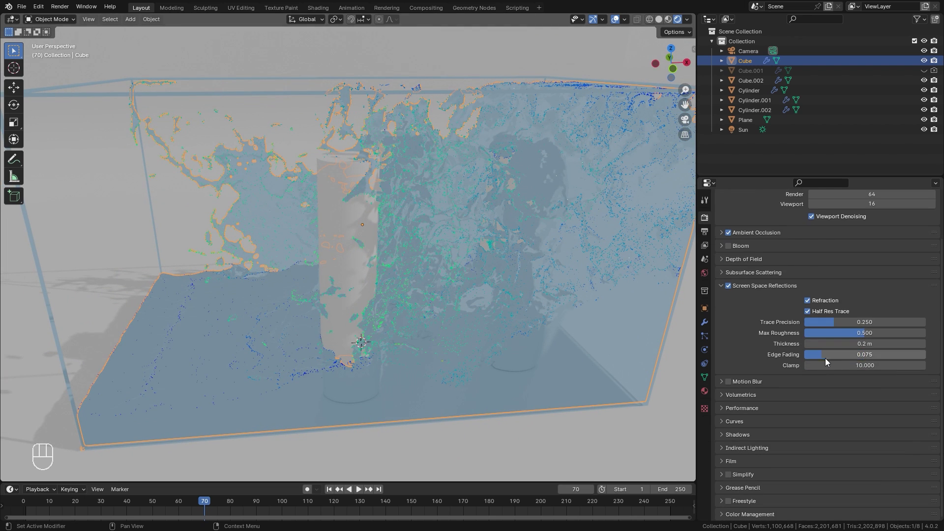
# Darken the world background colour to a mid grey (Value about 0.446)
pyautogui.click(740, 518)
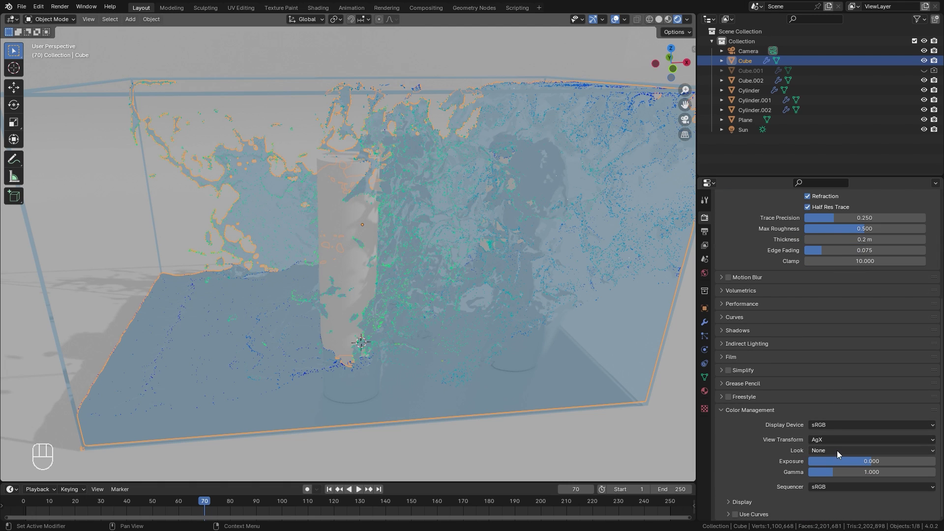
pyautogui.moveTo(835, 454); pyautogui.dragTo(855, 376)
pyautogui.moveTo(453, 312); pyautogui.dragTo(708, 276)
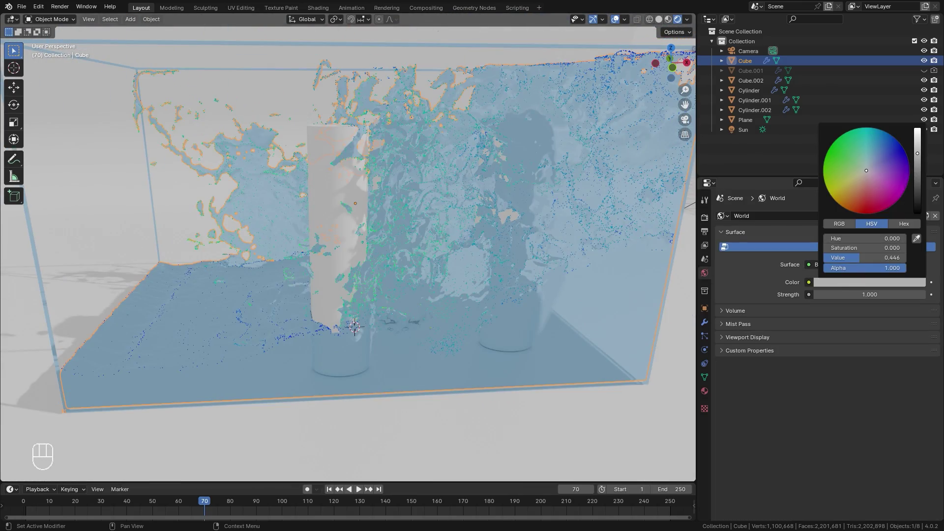
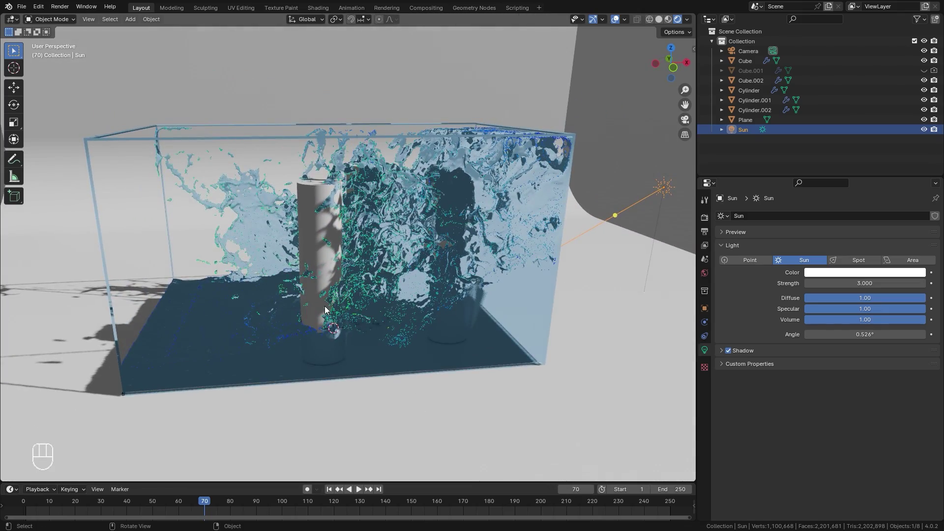
# Adjust the view while giving the cylinder a dark low-roughness material
pyautogui.moveTo(322, 295); pyautogui.dragTo(354, 303)
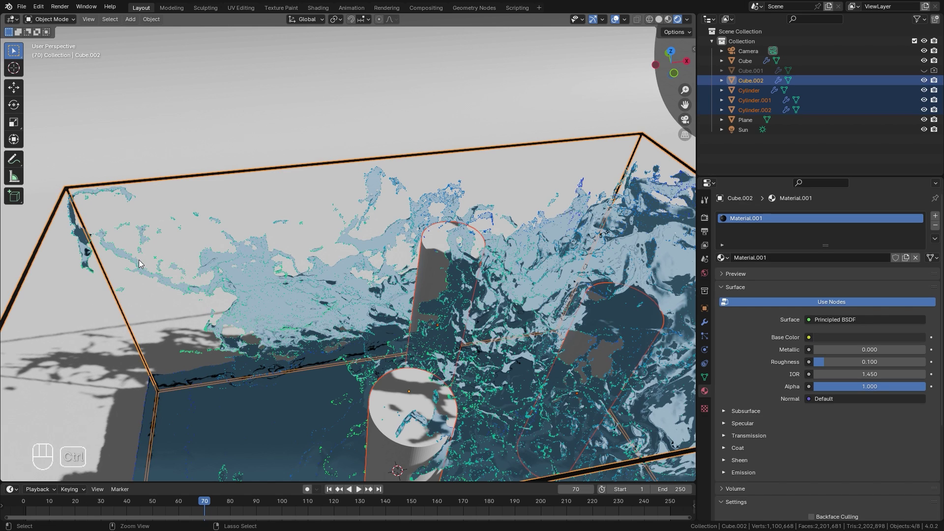
# Link the dark material to all three cylinders (Ctrl+L) and switch to the camera view
pyautogui.press('ctrl+l')
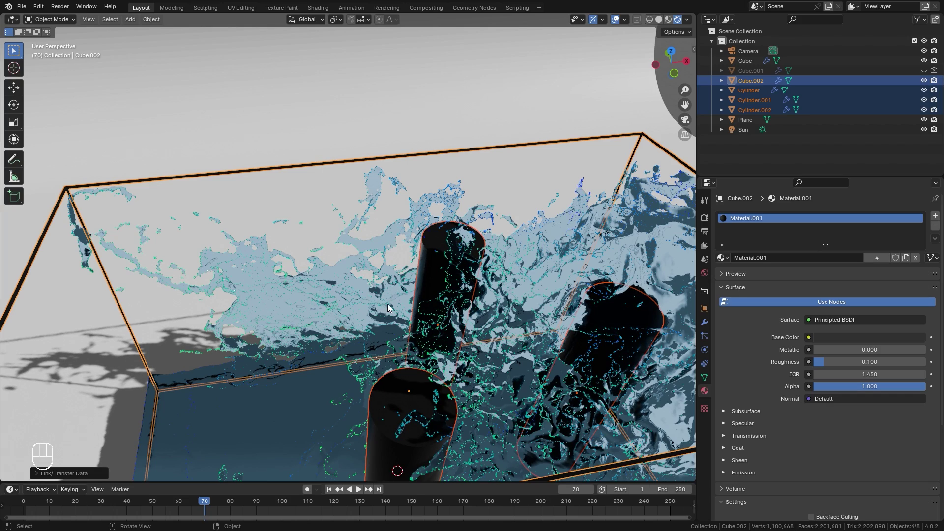
pyautogui.press('alt+a')
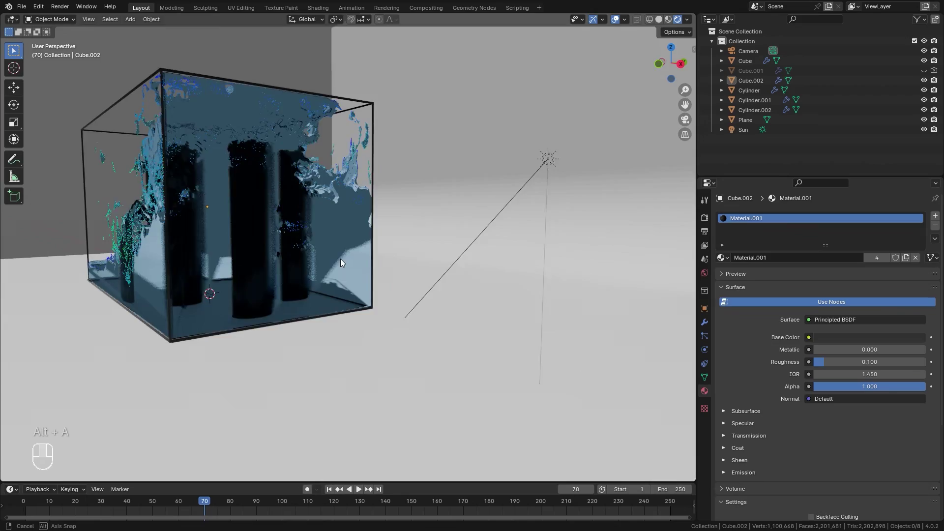
pyautogui.moveTo(429, 249); pyautogui.dragTo(441, 259)
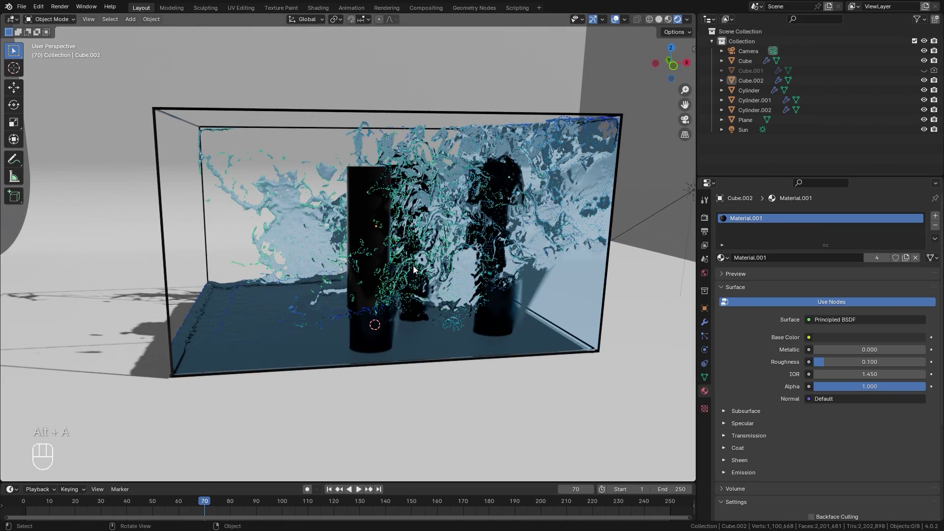
pyautogui.press('KP_0')
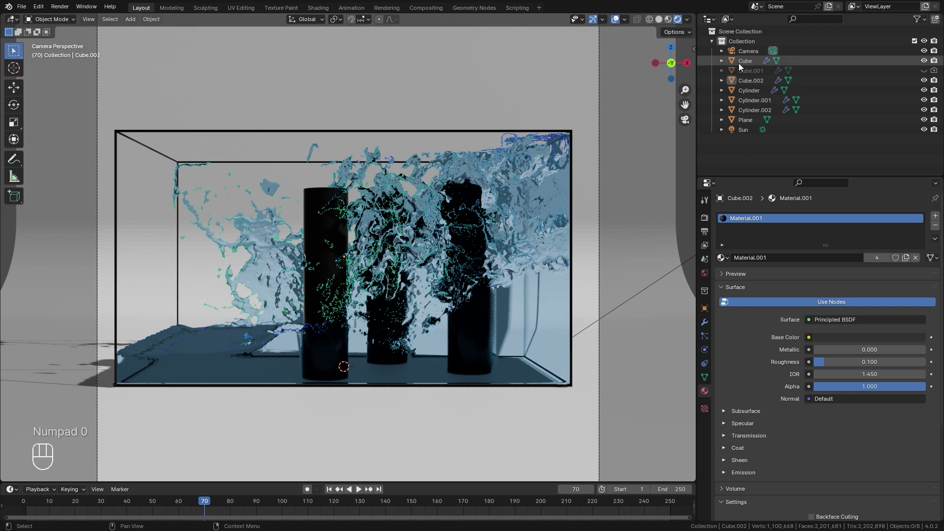
pyautogui.press('g')
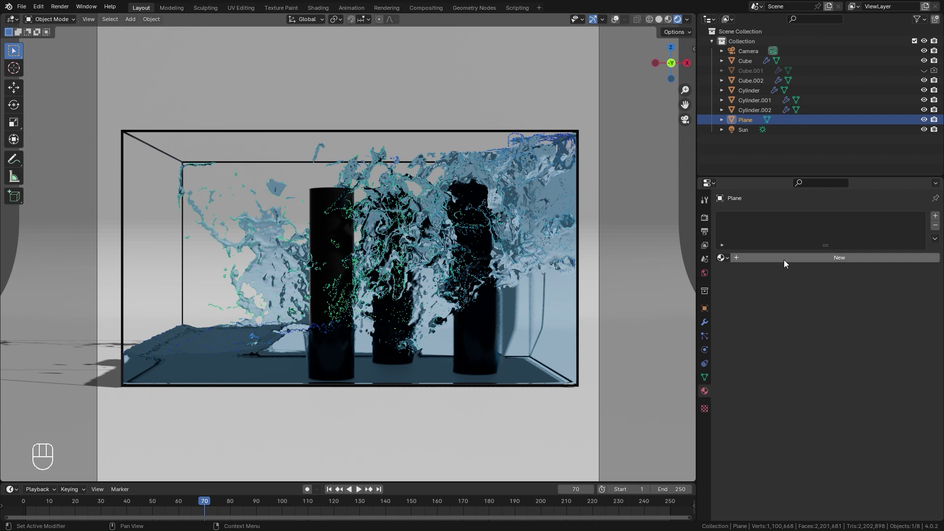
# Create a new material (Material.002) for the floor plane
pyautogui.click(789, 262)
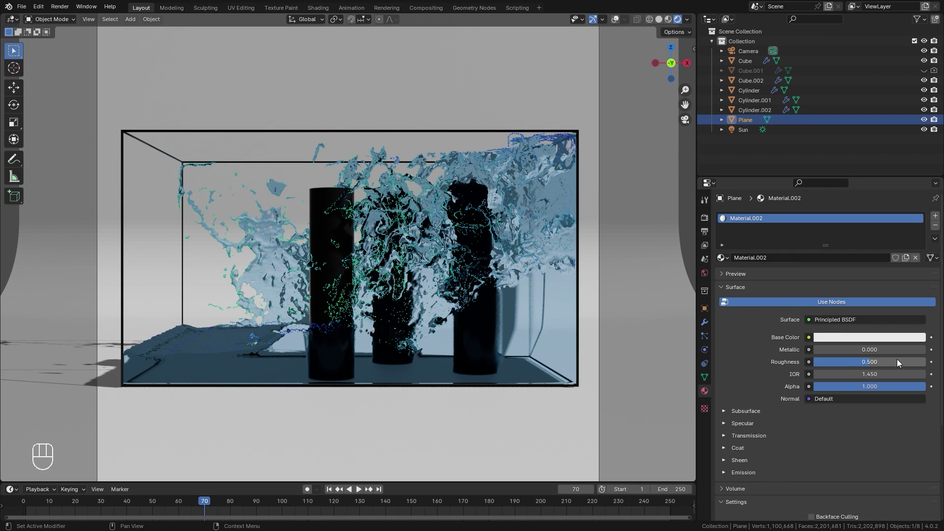
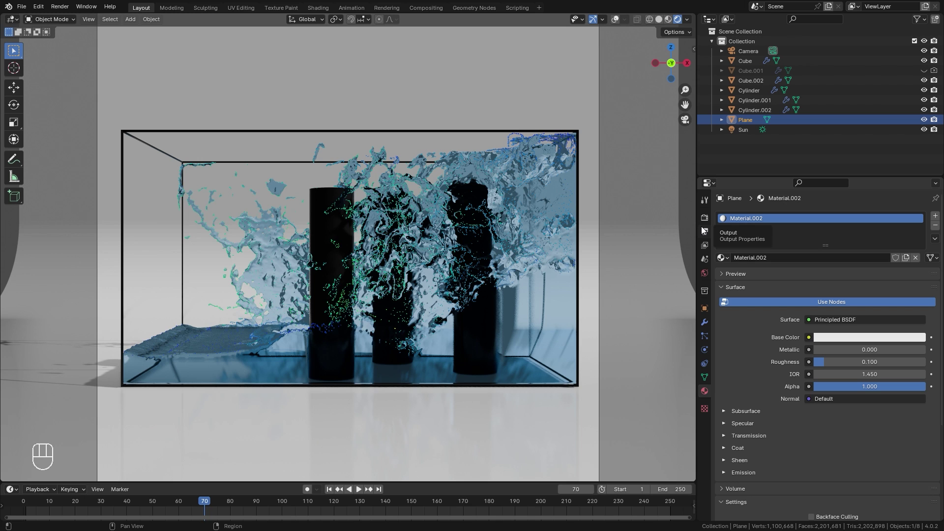
# Choose the output folder for the rendered video in Output Properties
pyautogui.click(714, 221)
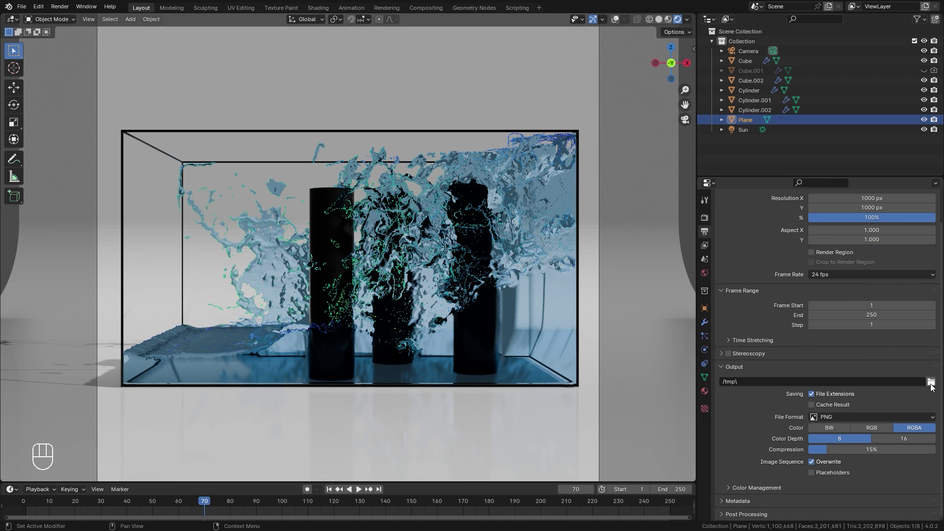
pyautogui.click(936, 387)
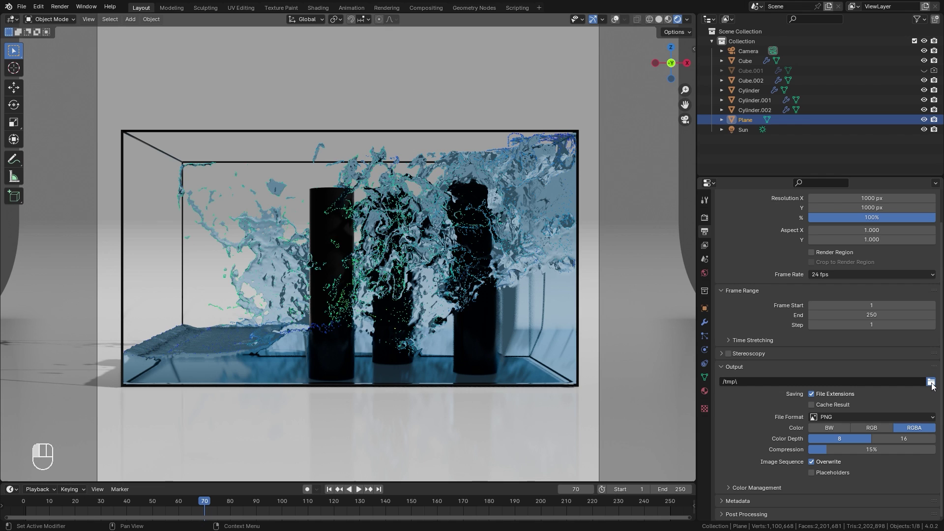
pyautogui.moveTo(845, 513); pyautogui.dragTo(907, 469)
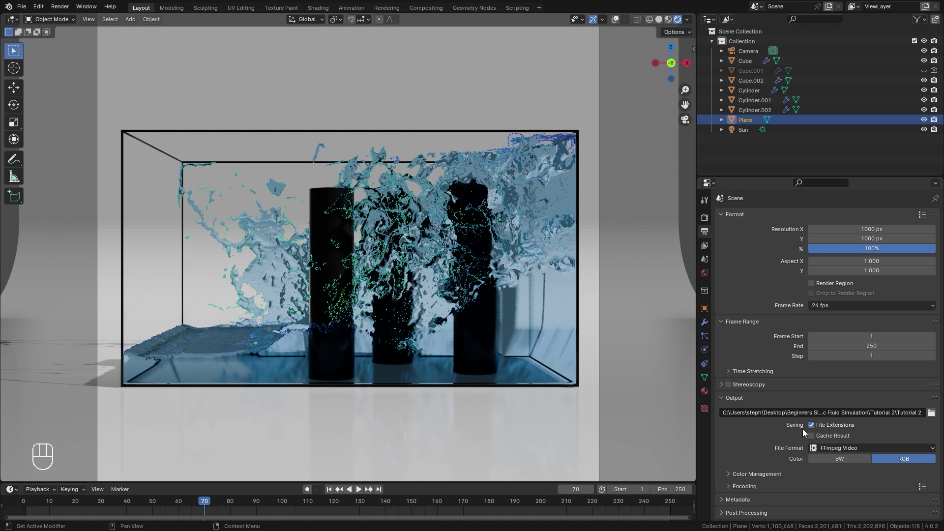
# Set the output to FFmpeg video in an MPEG-4 container with High Quality
pyautogui.click(755, 489)
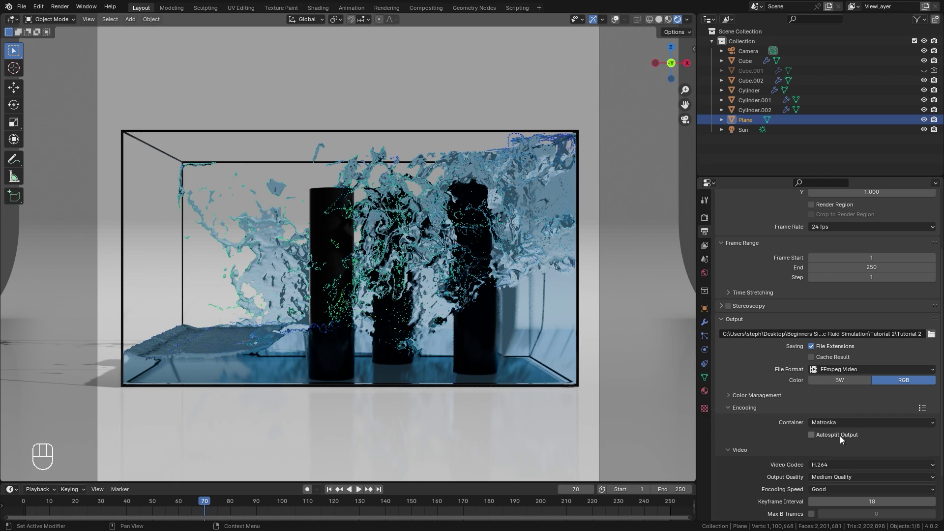
pyautogui.moveTo(845, 427); pyautogui.dragTo(840, 346)
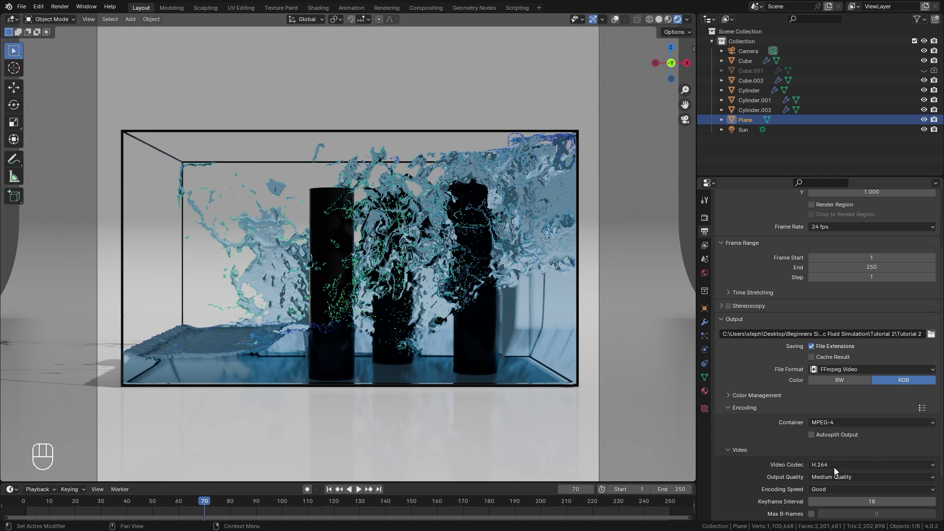
pyautogui.moveTo(830, 483); pyautogui.dragTo(786, 482)
pyautogui.moveTo(827, 479); pyautogui.dragTo(852, 414)
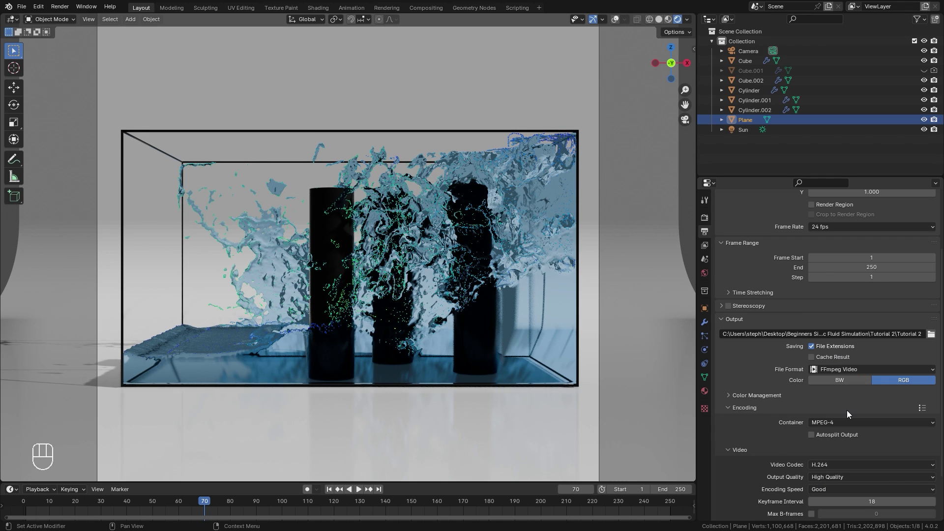
# Set the frame range end to 180 and save the project as Tutorial 2.blend
pyautogui.moveTo(869, 370); pyautogui.dragTo(727, 359)
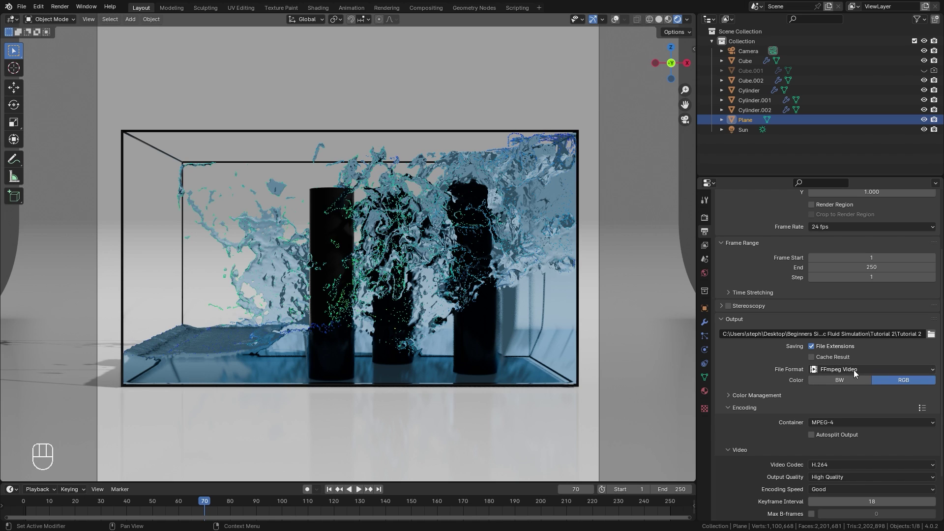
pyautogui.middleClick(442, 507)
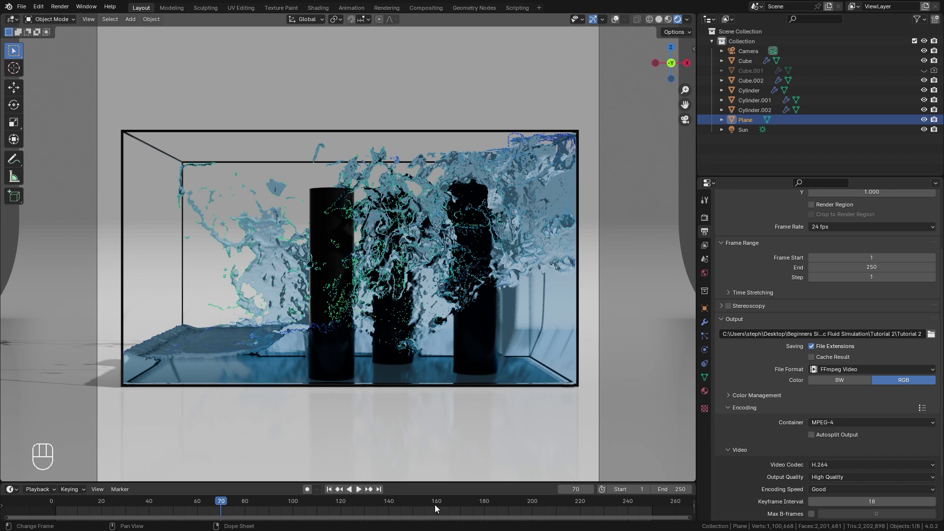
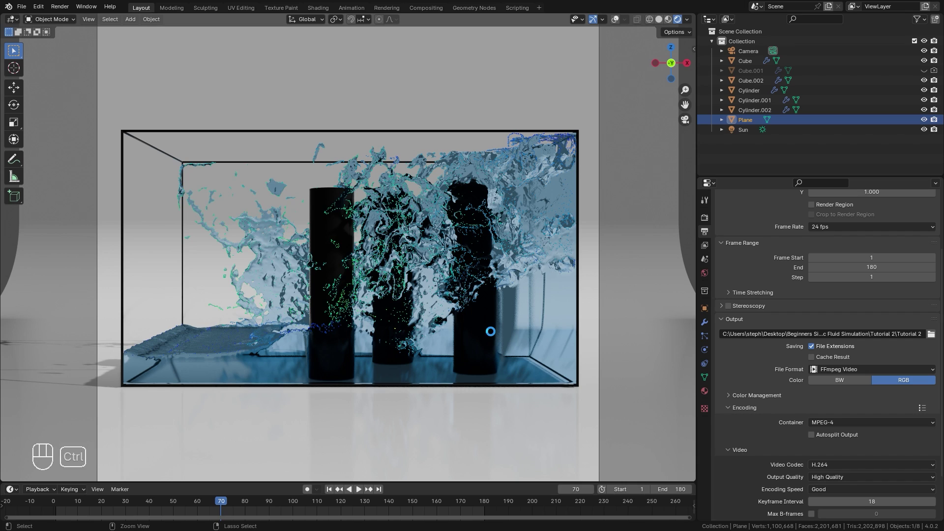
pyautogui.press('ctrl+s')
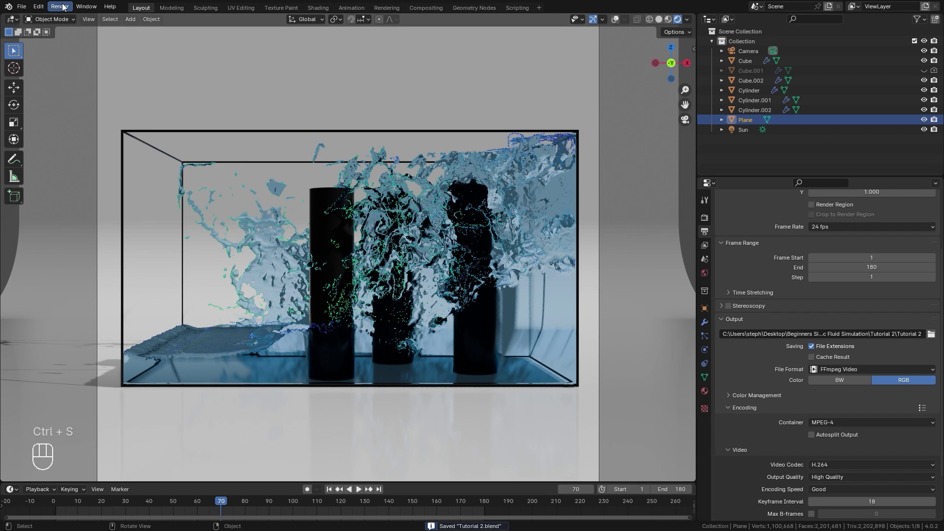